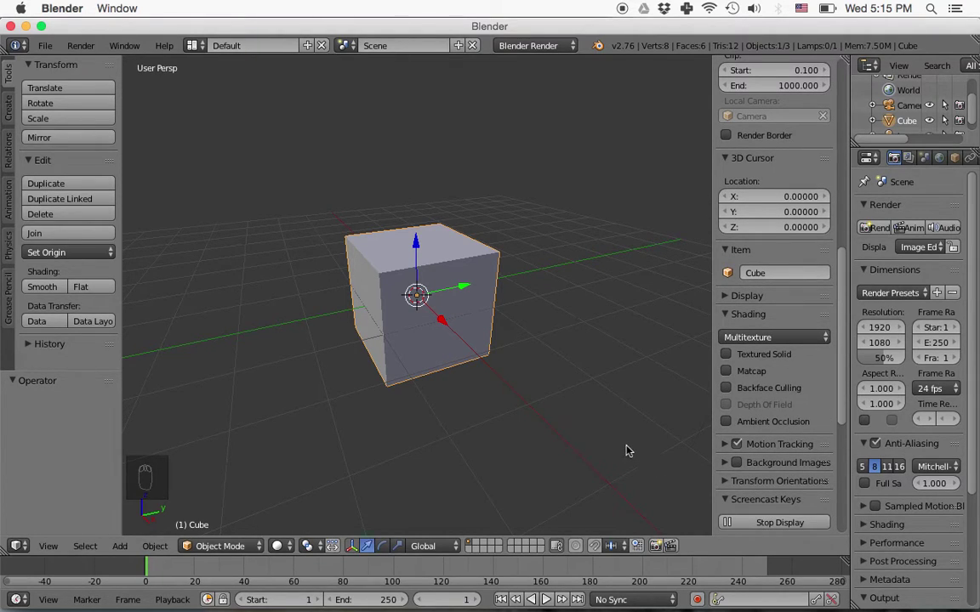
- Add a cylinder and rotate it 90 degrees about X so it lies sideways through the cube
{"action": "key", "text": "n"}
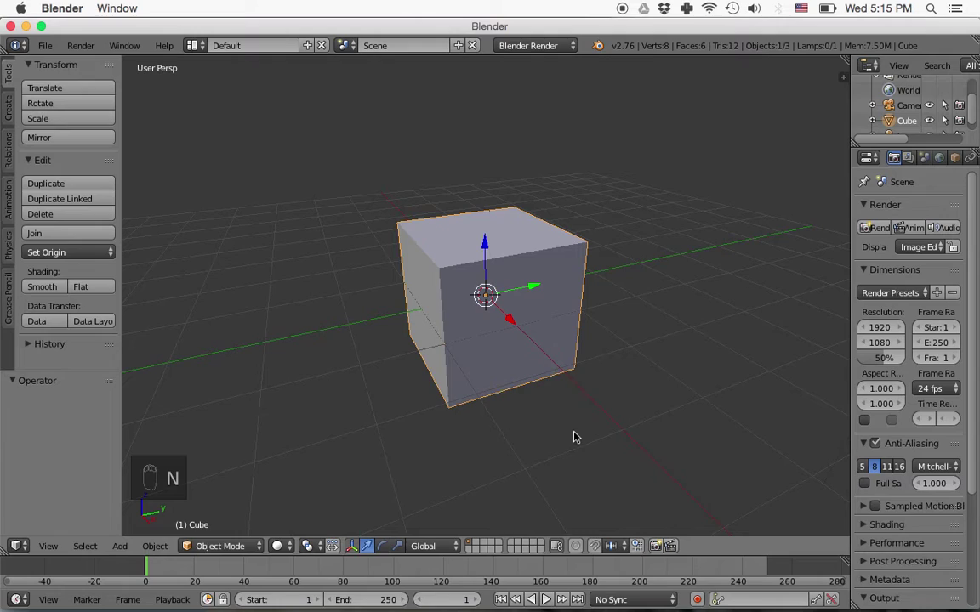
{"action": "key", "text": "shift+a"}
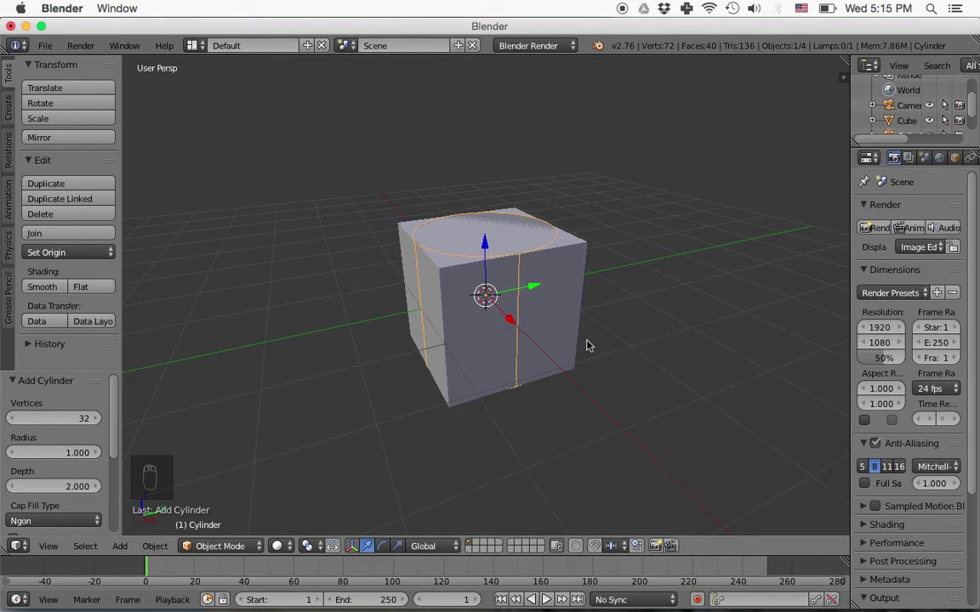
{"action": "key", "text": "r"}
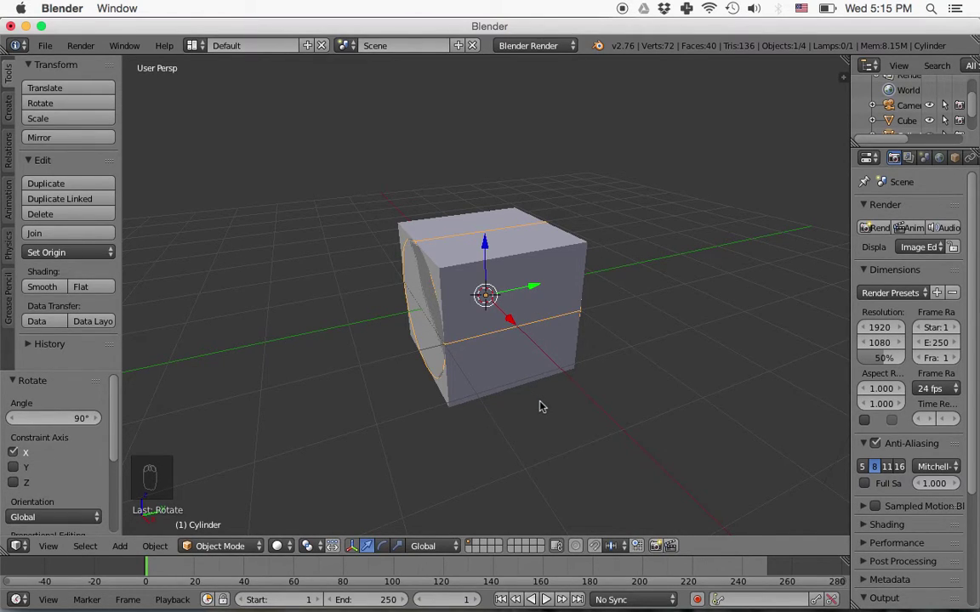
{"action": "key", "text": "1"}
{"action": "key", "text": "1"}
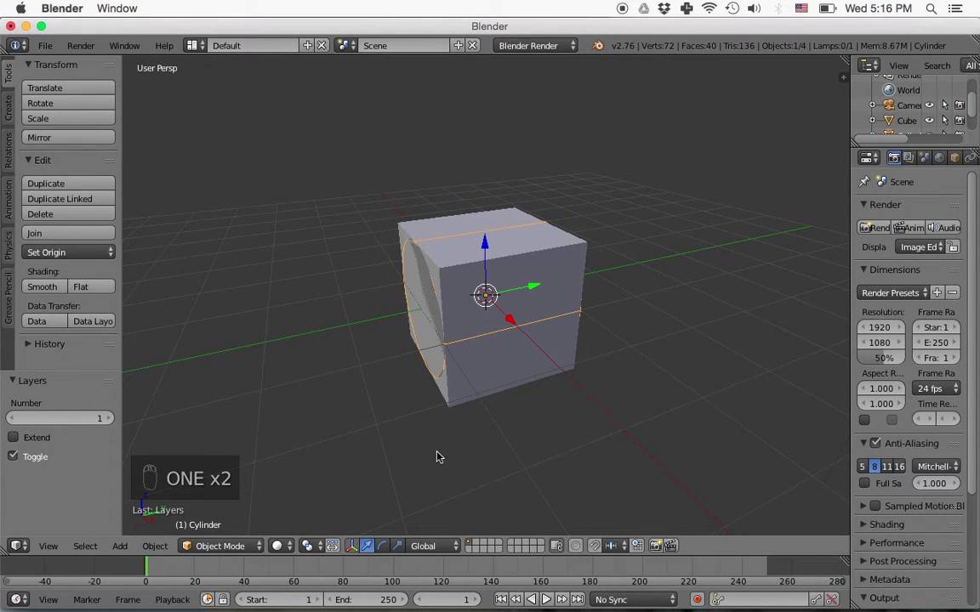
- Orbit around the cube and switch to an orthographic view facing the sideways cylinder
{"action": "middle_click", "coordinate": [438, 444]}
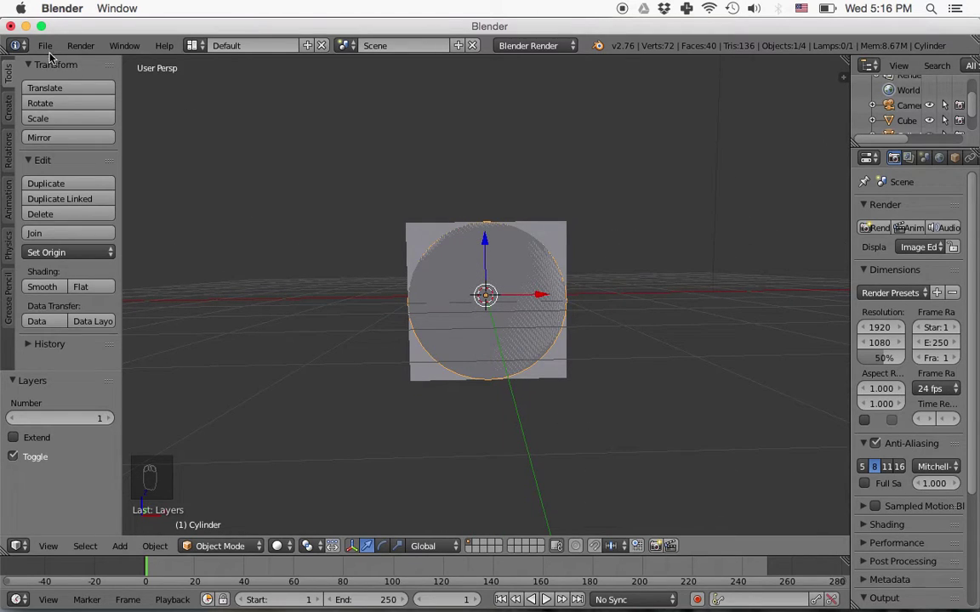
{"action": "left_click_drag", "start_coordinate": [51, 47], "coordinate": [107, 220]}
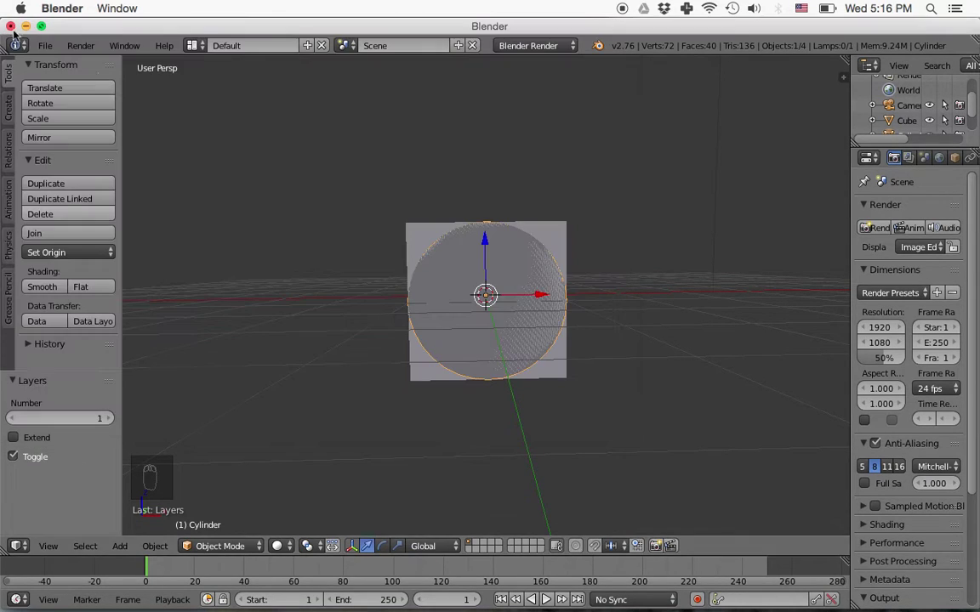
{"action": "key", "text": "KP_1"}
{"action": "key", "text": "KP_3"}
- From front view, stretch the cylinder taller, lower it, and narrow it into an arch on the cube's face
{"action": "key", "text": "KP_1"}
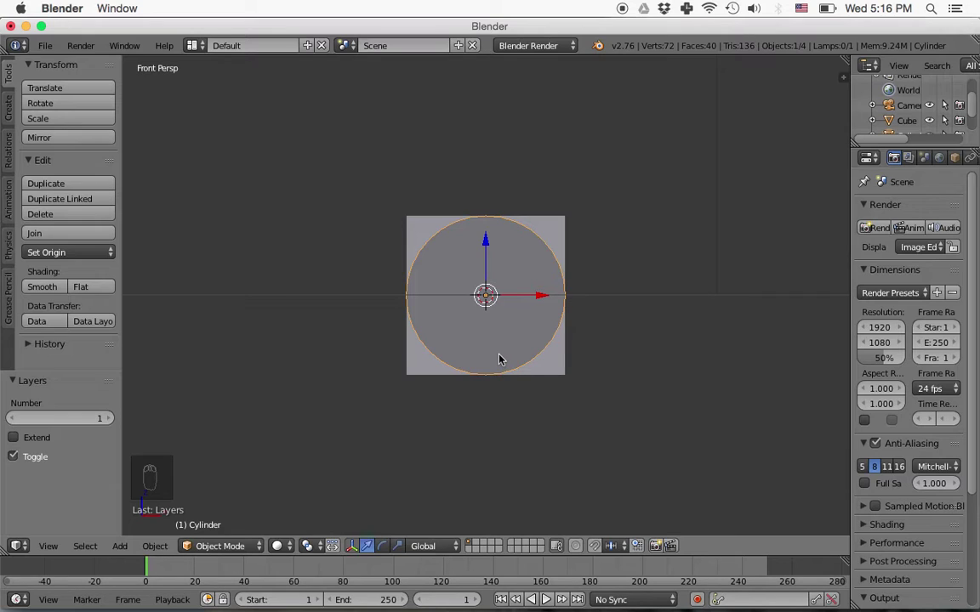
{"action": "key", "text": "s"}
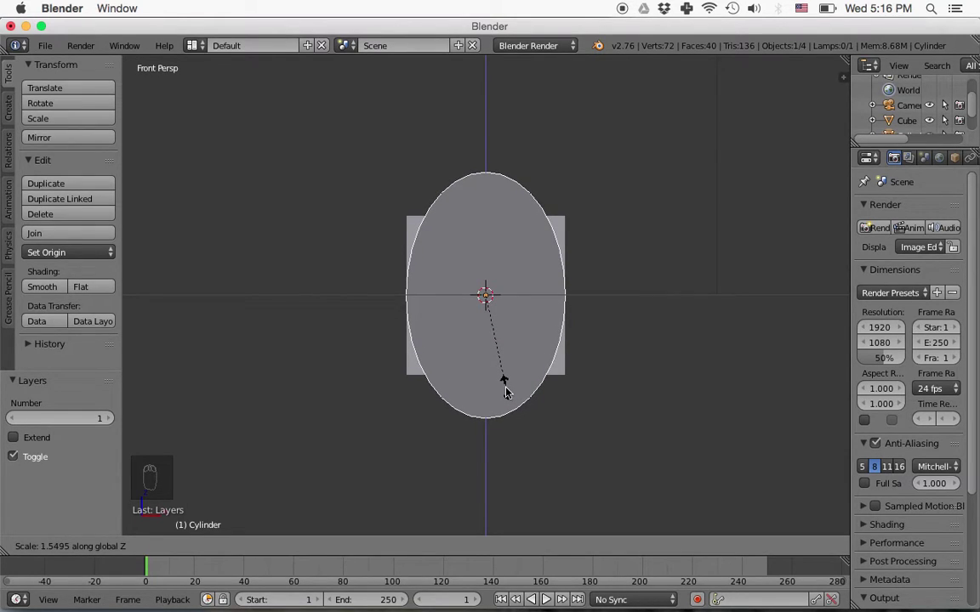
{"action": "left_click_drag", "start_coordinate": [508, 389], "coordinate": [498, 306]}
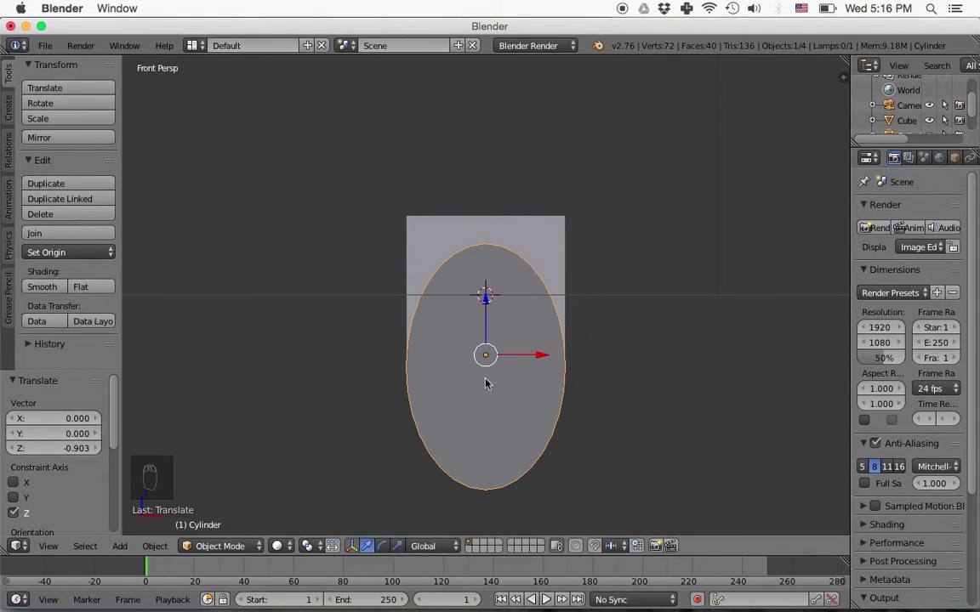
{"action": "key", "text": "s"}
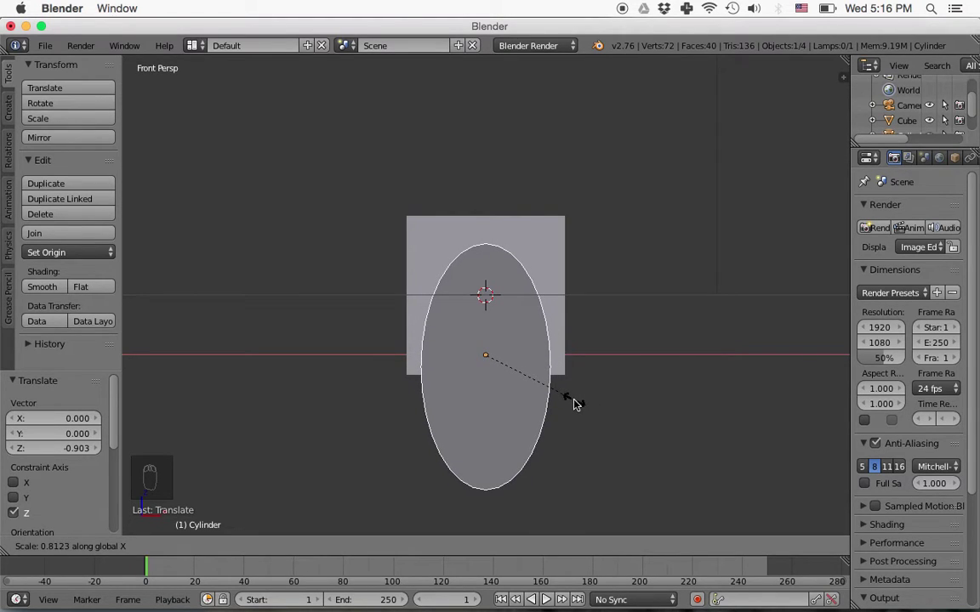
{"action": "left_click_drag", "start_coordinate": [576, 401], "coordinate": [573, 431]}
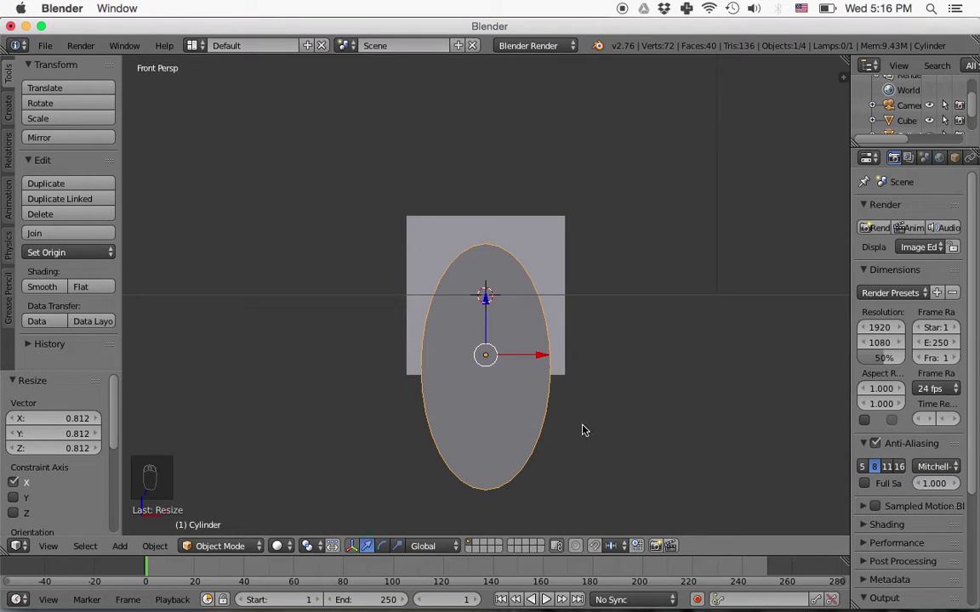
{"action": "key", "text": "s"}
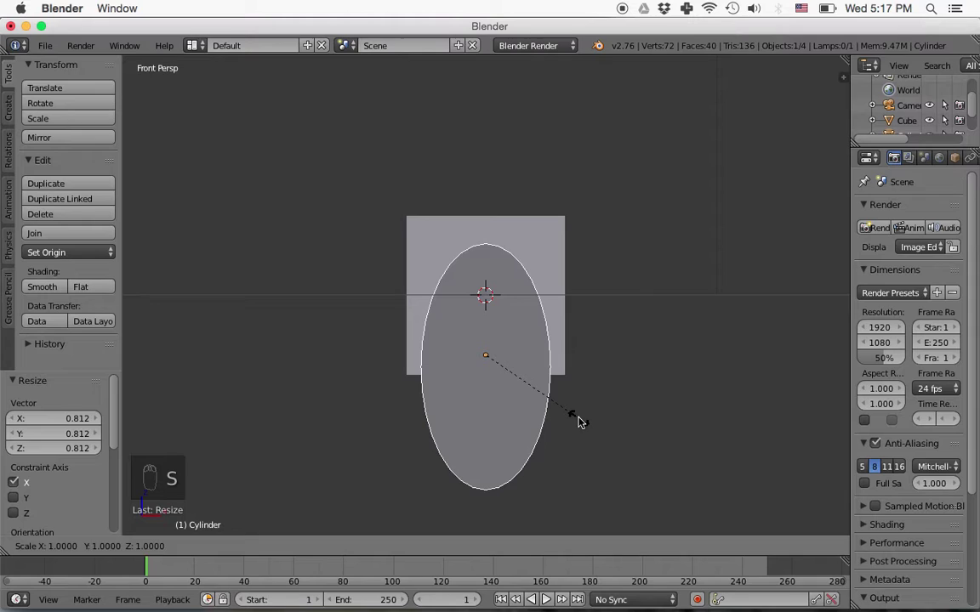
{"action": "left_click_drag", "start_coordinate": [587, 437], "coordinate": [492, 319]}
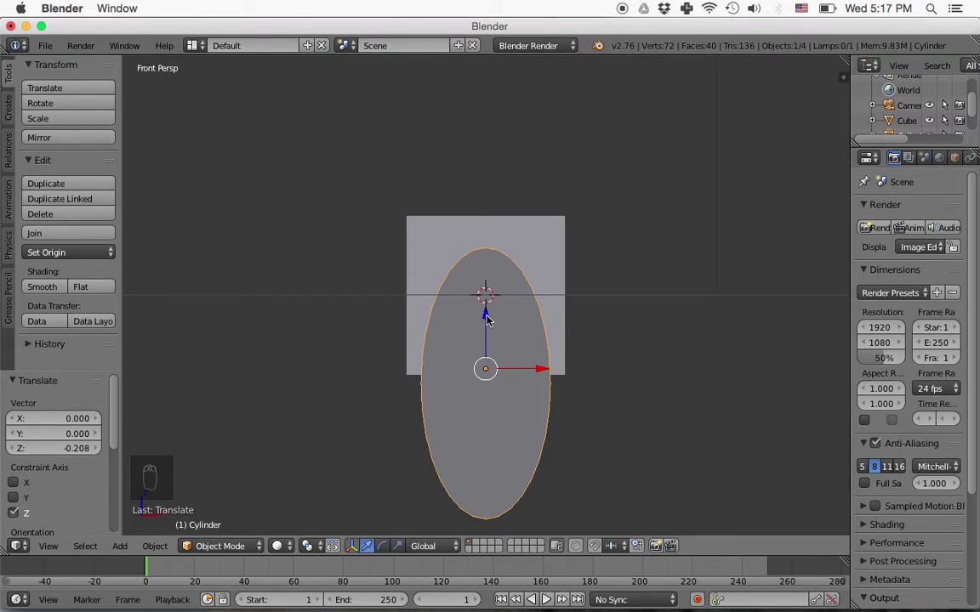
- Lengthen the arch cylinder along Y so it passes through the cube's full depth
{"action": "left_click_drag", "start_coordinate": [631, 388], "coordinate": [498, 391]}
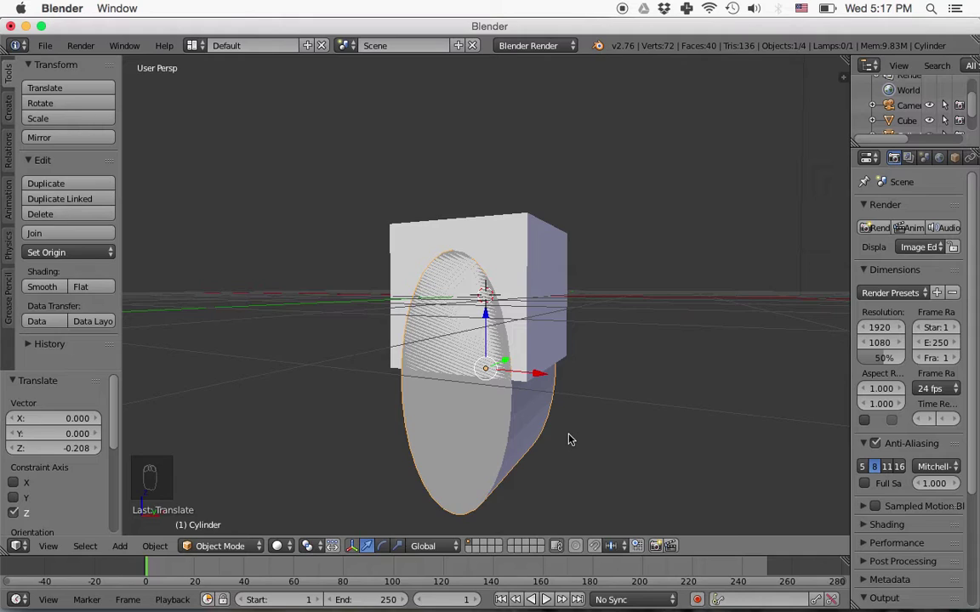
{"action": "key", "text": "s"}
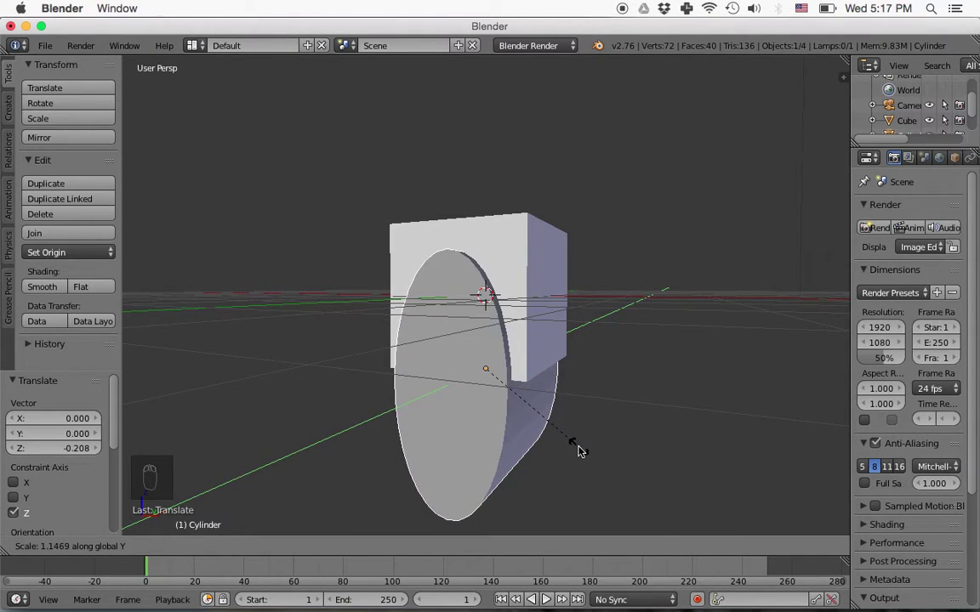
{"action": "left_click", "coordinate": [582, 450]}
{"action": "left_click_drag", "start_coordinate": [589, 446], "coordinate": [516, 443]}
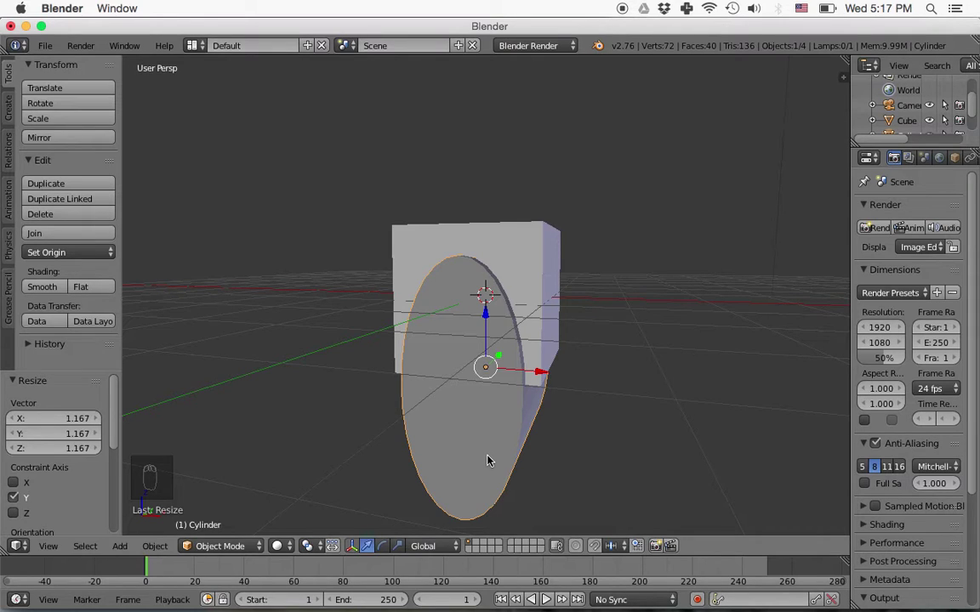
- Duplicate the arch cylinder and rotate the copy 90 degrees about Z across the other sides
{"action": "key", "text": "shift+d"}
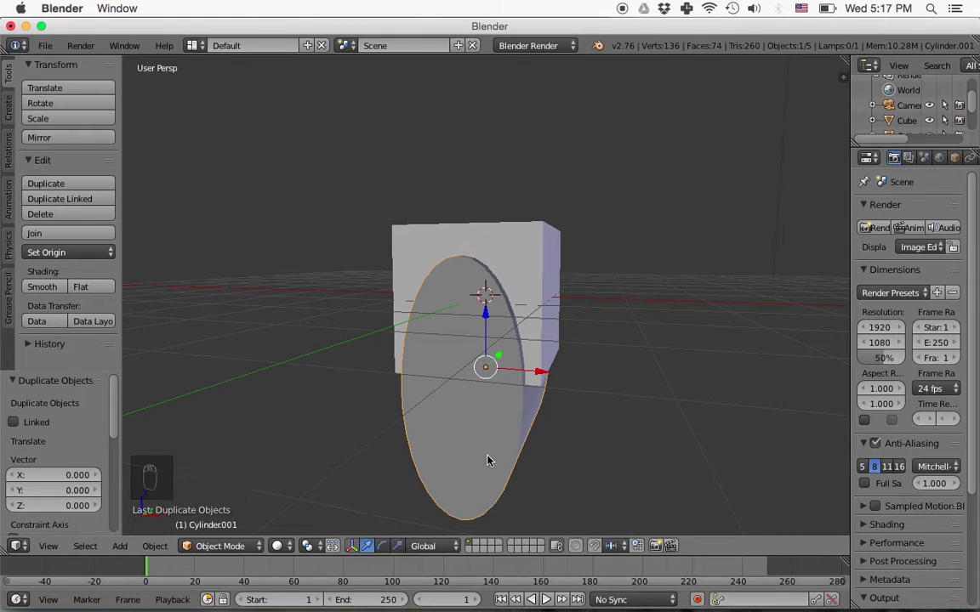
{"action": "key", "text": "r"}
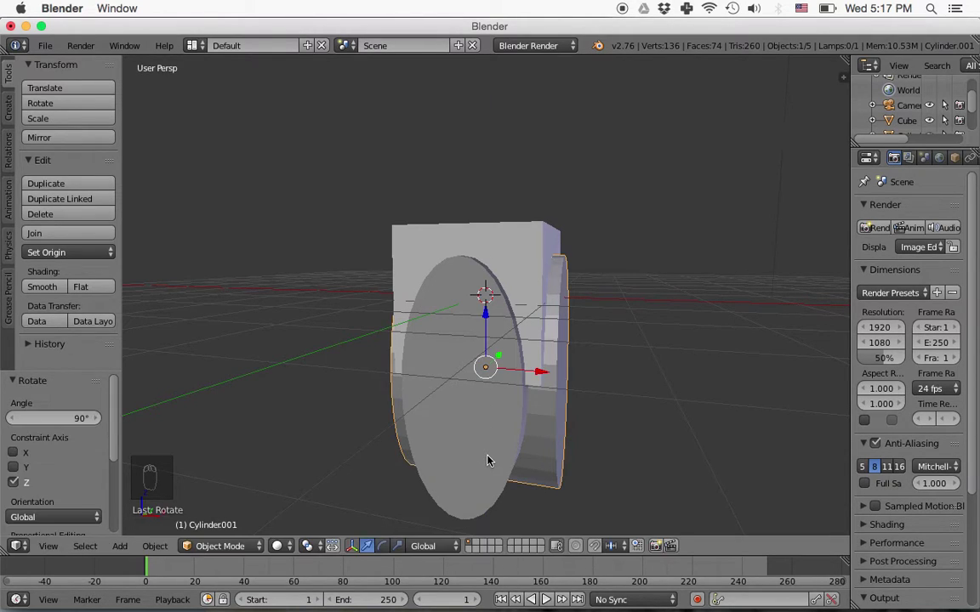
{"action": "left_click_drag", "start_coordinate": [645, 405], "coordinate": [410, 404]}
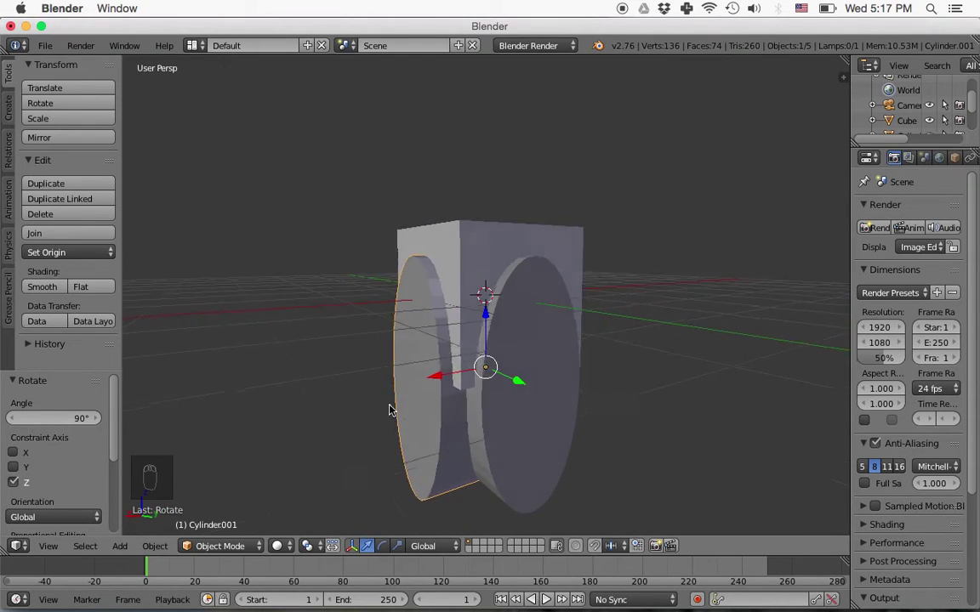
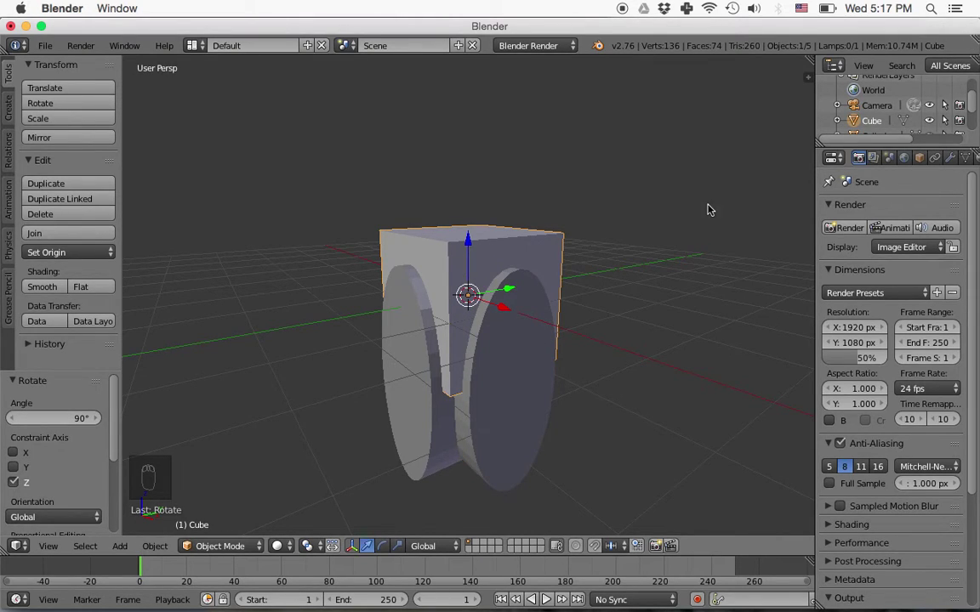
- Add two Boolean Difference modifiers to the cube using Cylinder and Cylinder.001 as cutters
{"action": "left_click_drag", "start_coordinate": [953, 162], "coordinate": [935, 213]}
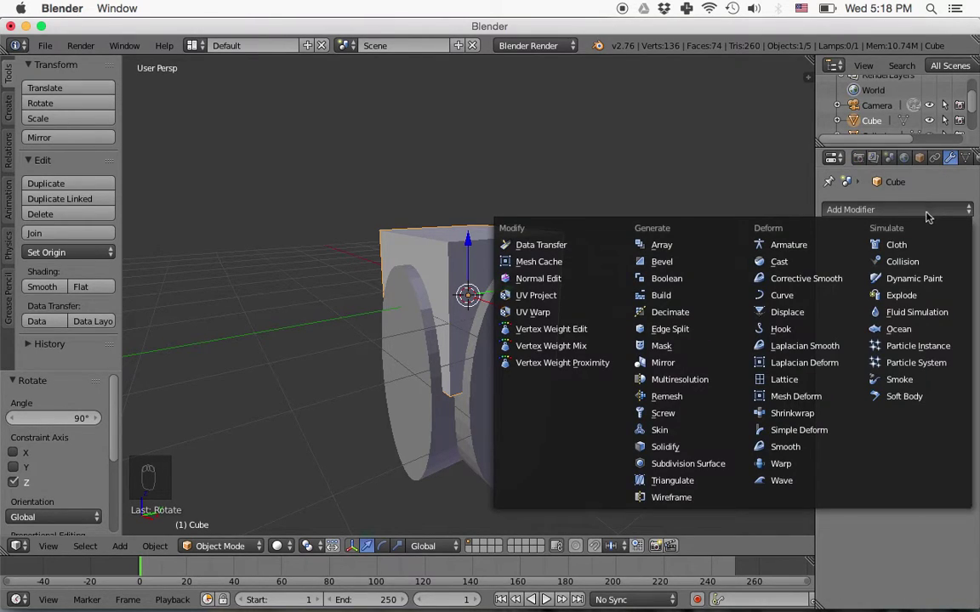
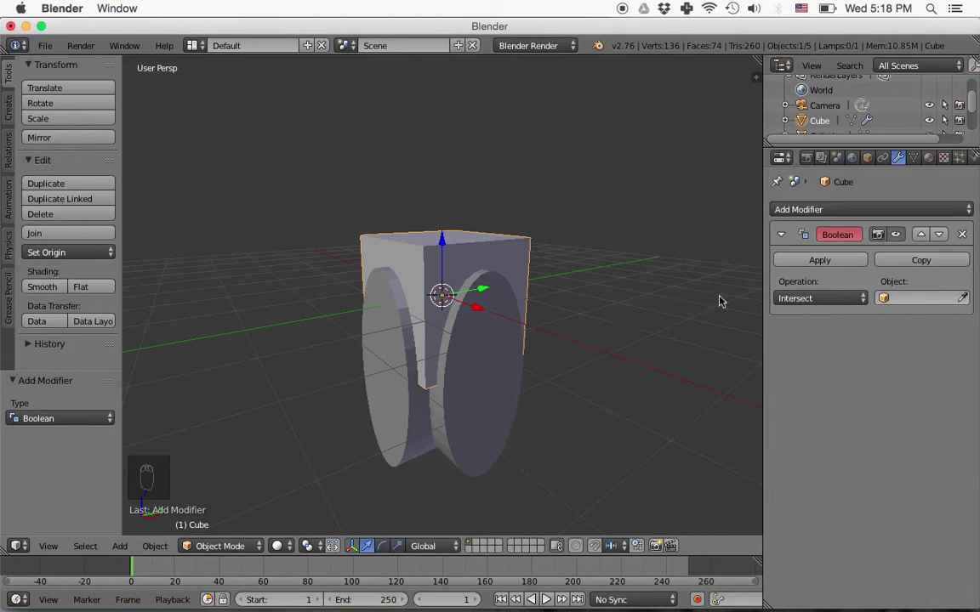
{"action": "left_click_drag", "start_coordinate": [853, 300], "coordinate": [612, 330]}
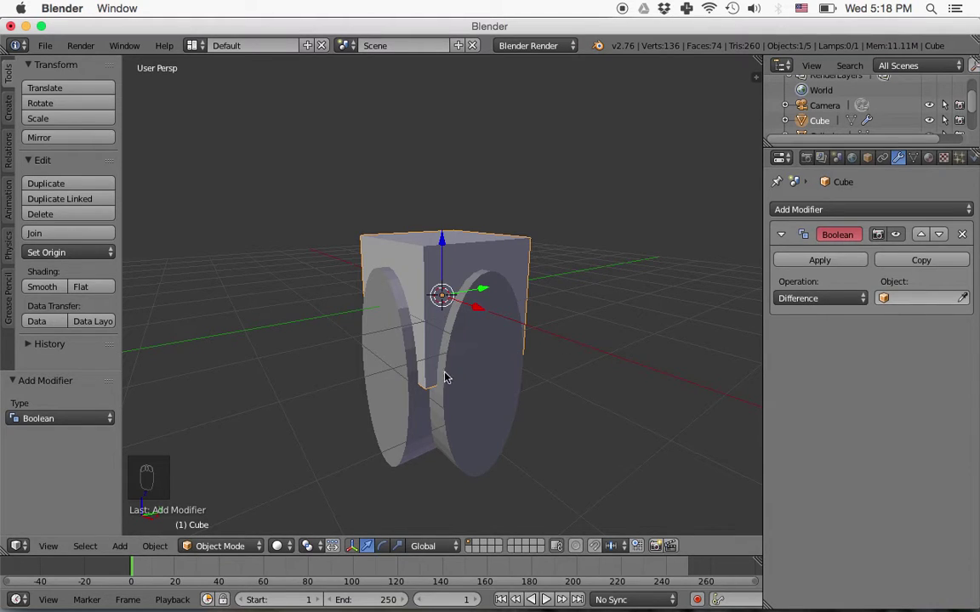
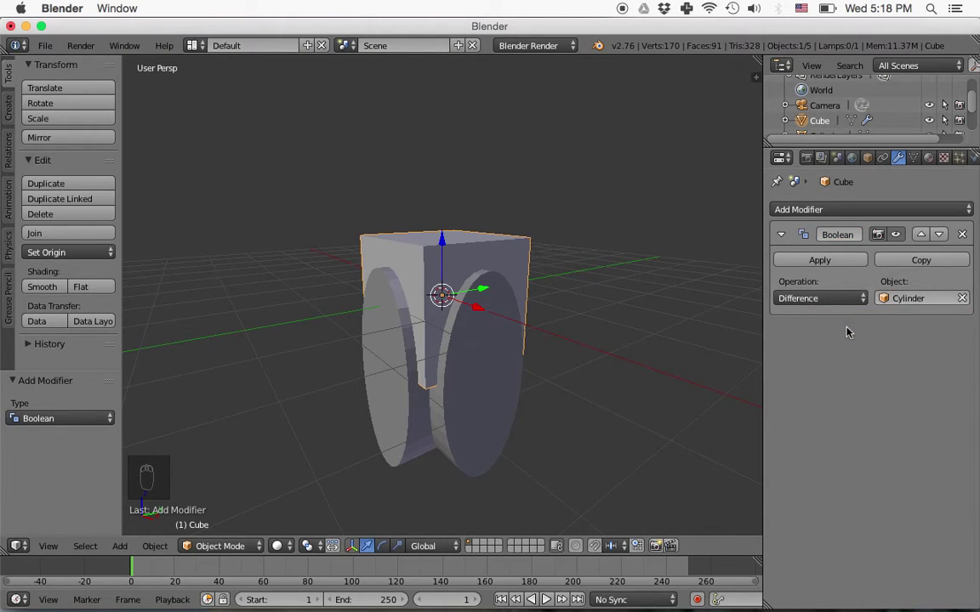
{"action": "left_click_drag", "start_coordinate": [933, 212], "coordinate": [488, 400]}
- Apply the boolean cuts, delete the cutter cylinders, and move the arched block up along Z onto the floor
{"action": "key", "text": "x"}
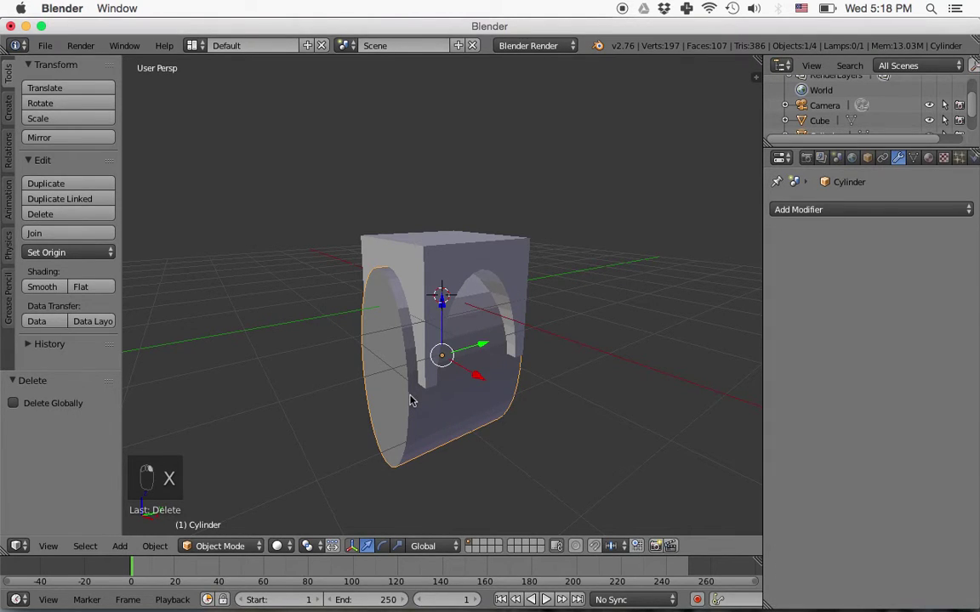
{"action": "key", "text": "x"}
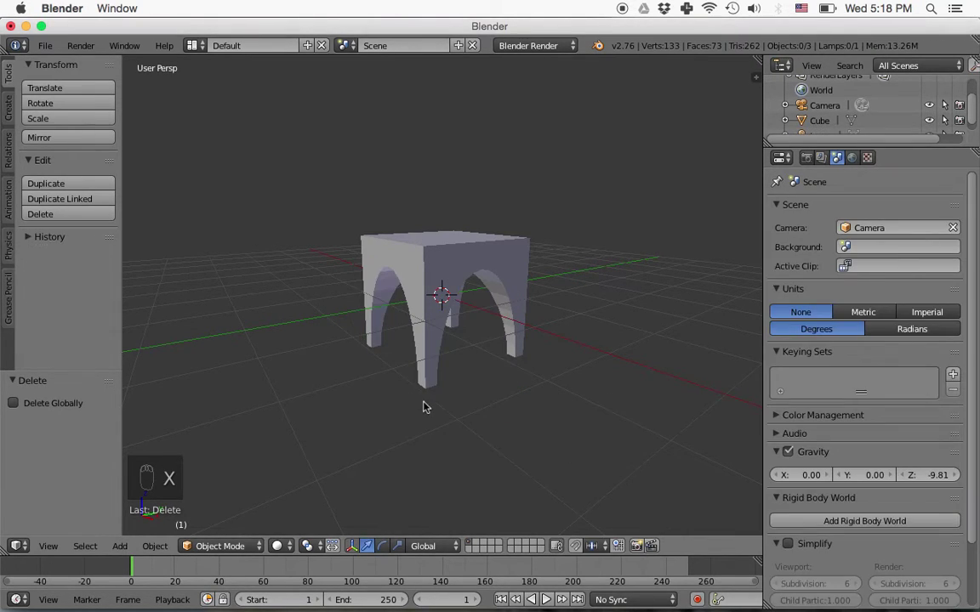
{"action": "left_click_drag", "start_coordinate": [468, 412], "coordinate": [378, 318]}
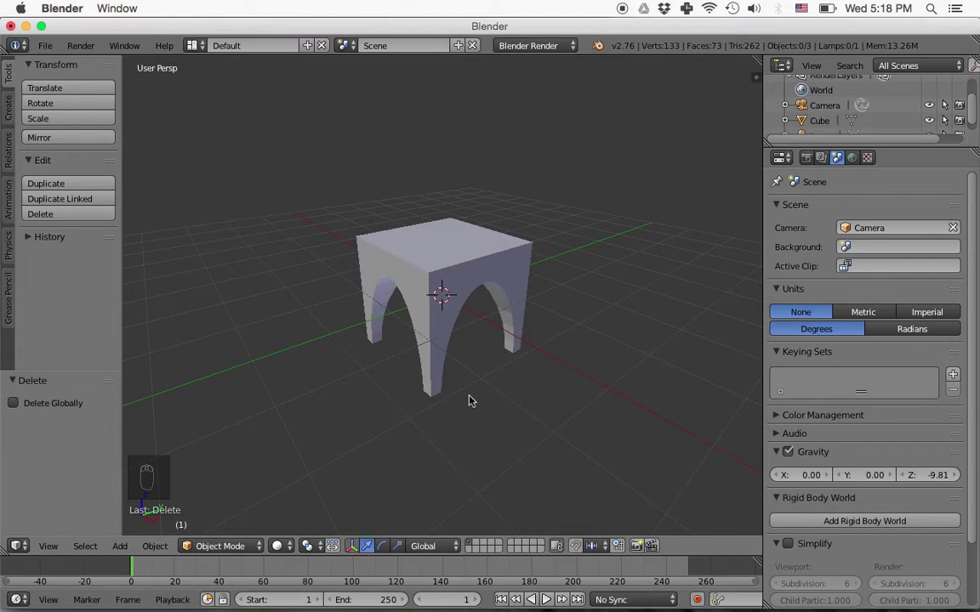
{"action": "key", "text": "KP_1"}
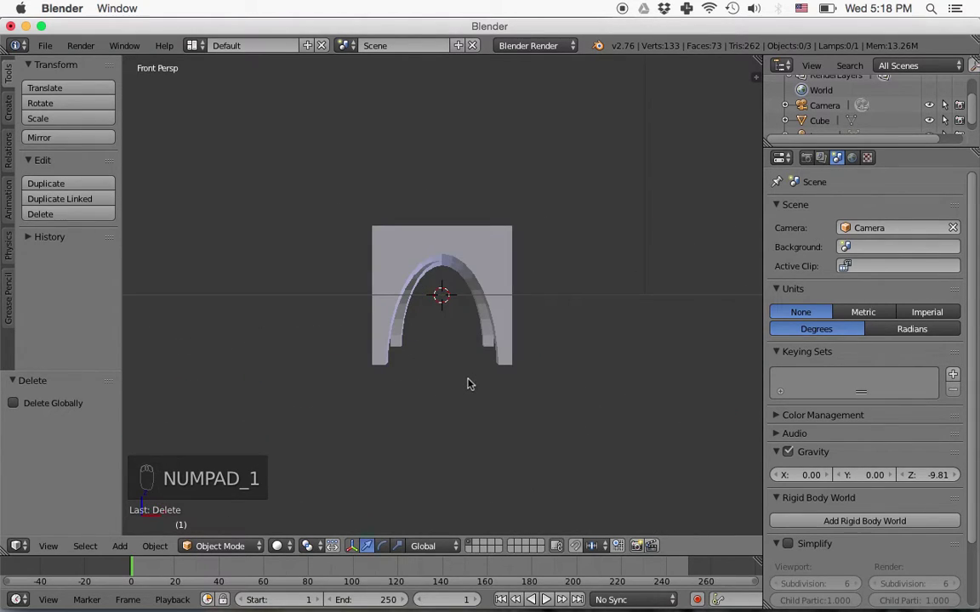
{"action": "left_click_drag", "start_coordinate": [480, 270], "coordinate": [448, 241]}
{"action": "left_click_drag", "start_coordinate": [452, 193], "coordinate": [451, 188]}
{"action": "middle_click", "coordinate": [532, 342]}
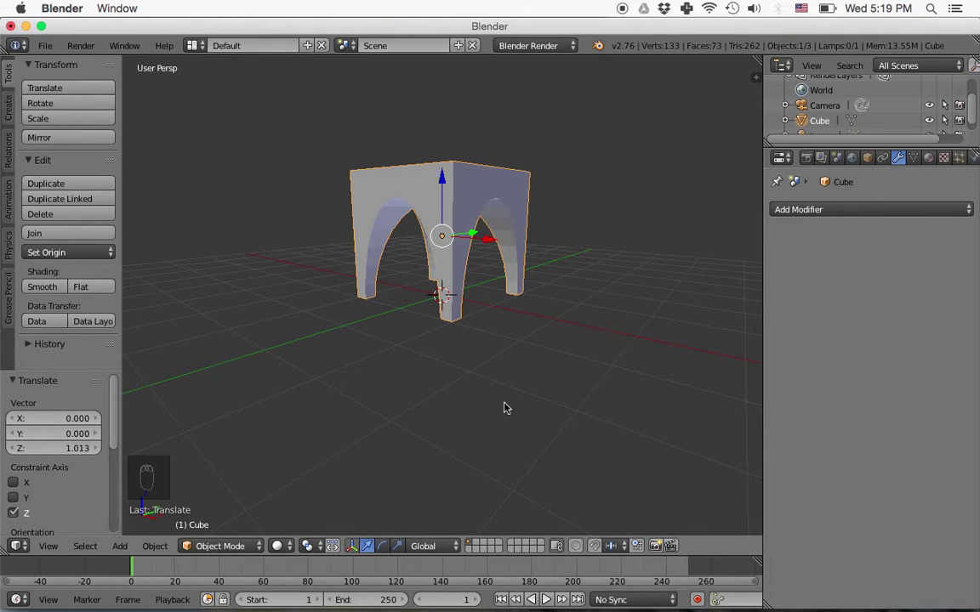
- Add a plane and scale it up into a wide ground floor beneath the arched block
{"action": "key", "text": "shift+a"}
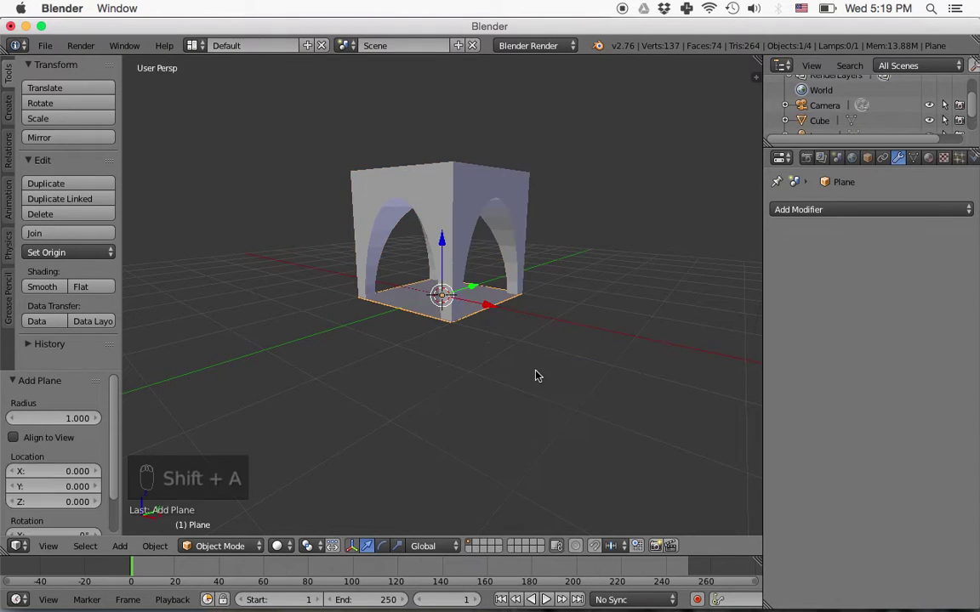
{"action": "key", "text": "s"}
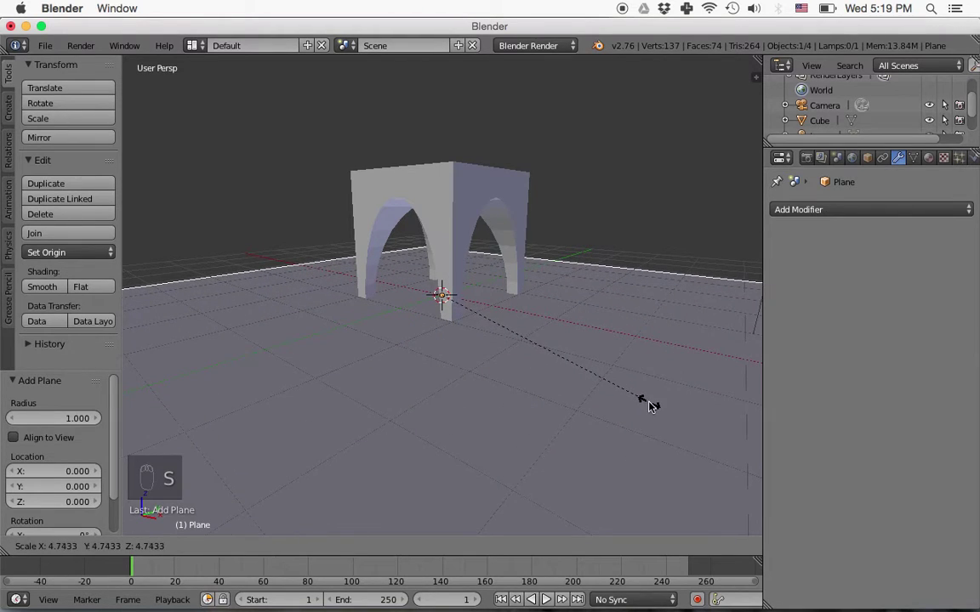
{"action": "left_click_drag", "start_coordinate": [639, 402], "coordinate": [582, 409]}
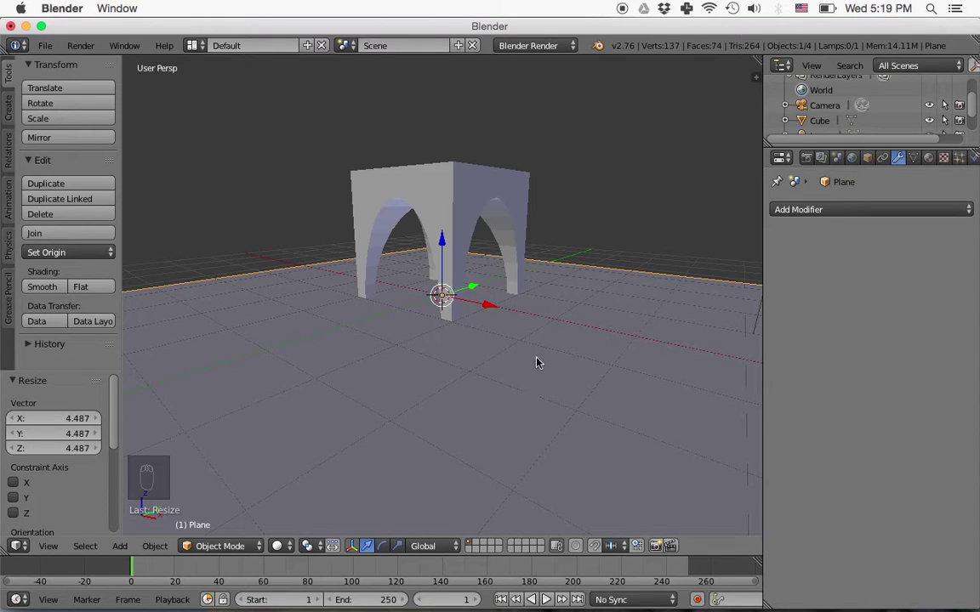
{"action": "key", "text": "KP_1"}
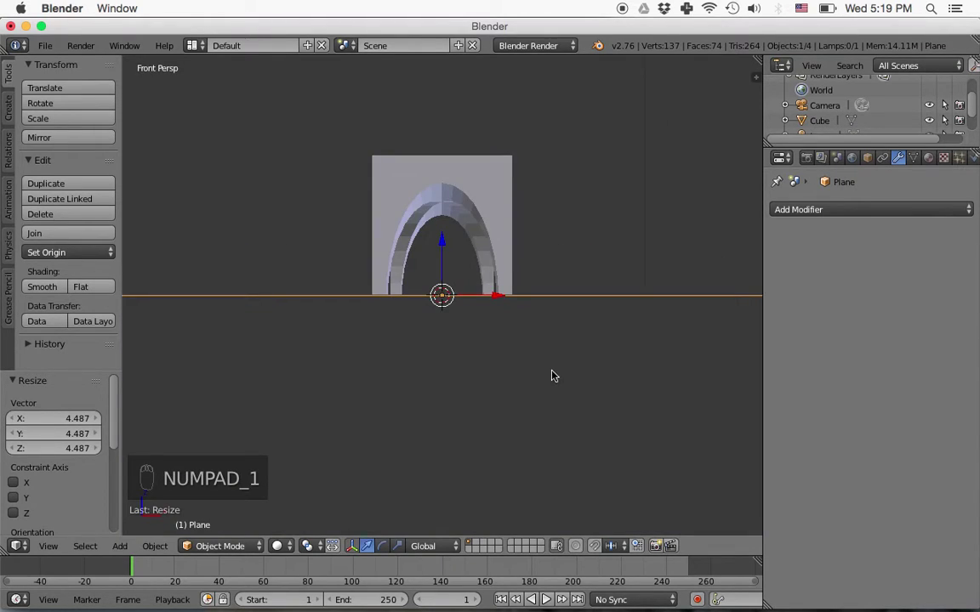
{"action": "middle_click", "coordinate": [547, 360]}
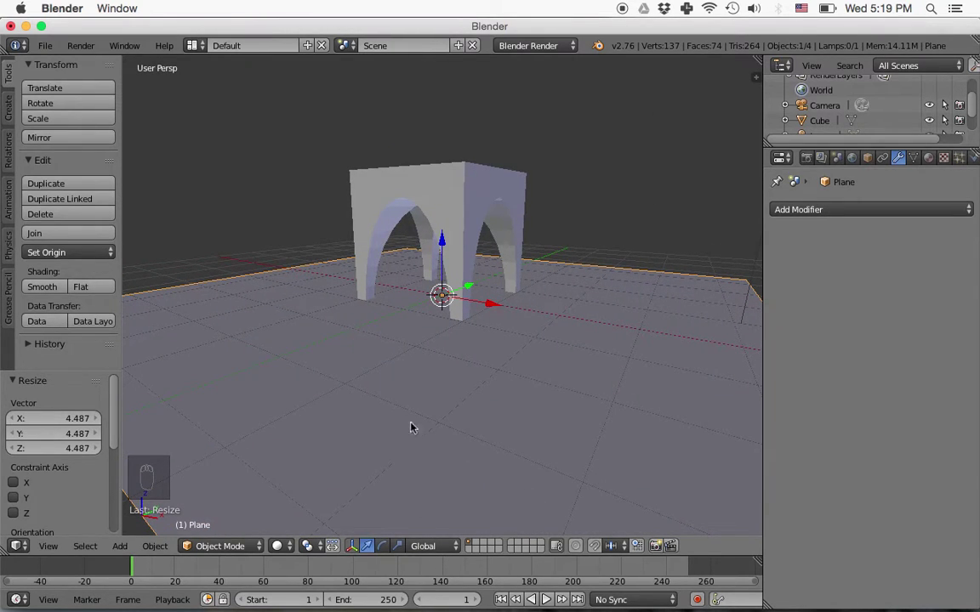
- In Edit Mode from side view, extrude the floor's back edge upward to start a backdrop wall
{"action": "key", "text": "Tab"}
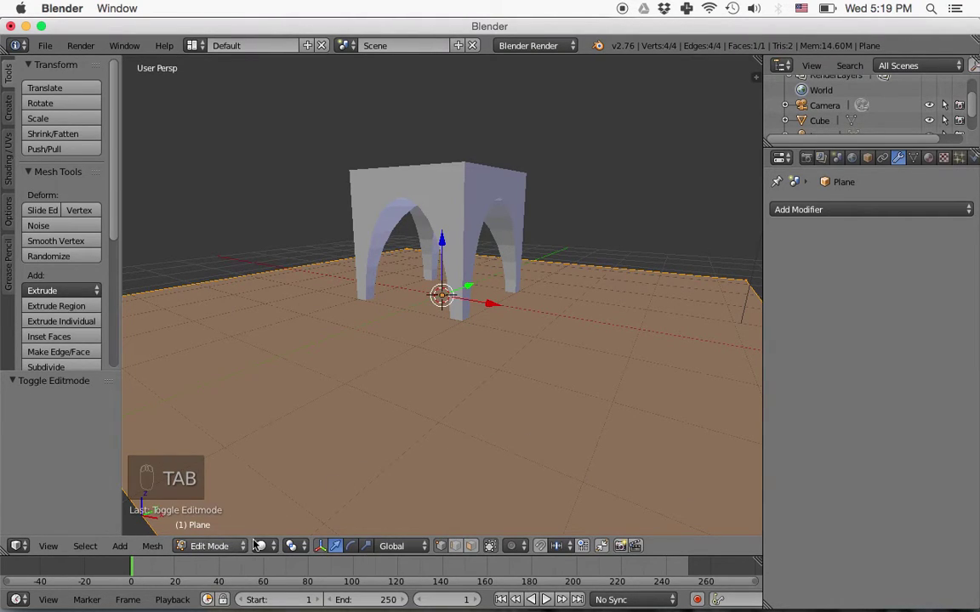
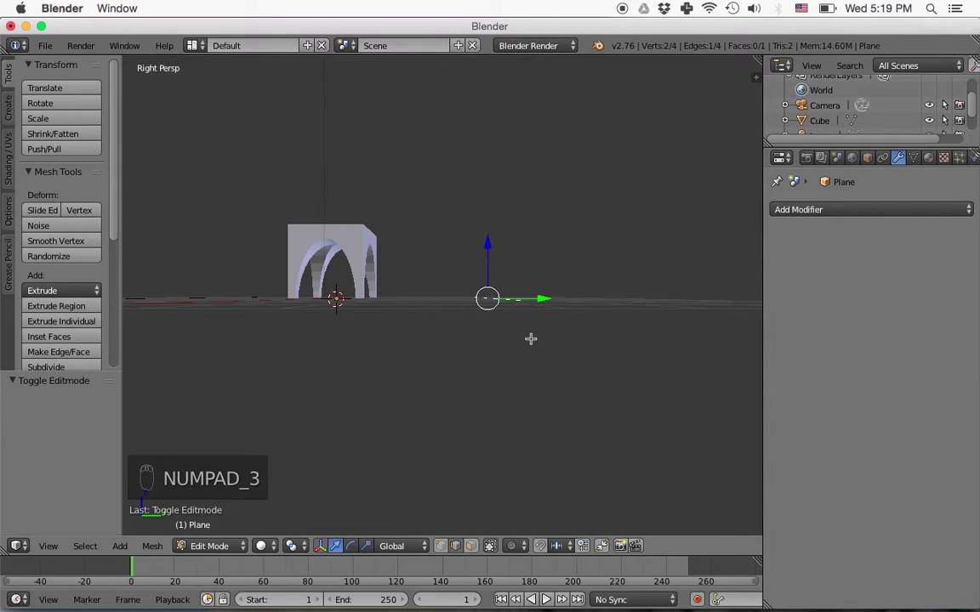
{"action": "key", "text": "KP_5"}
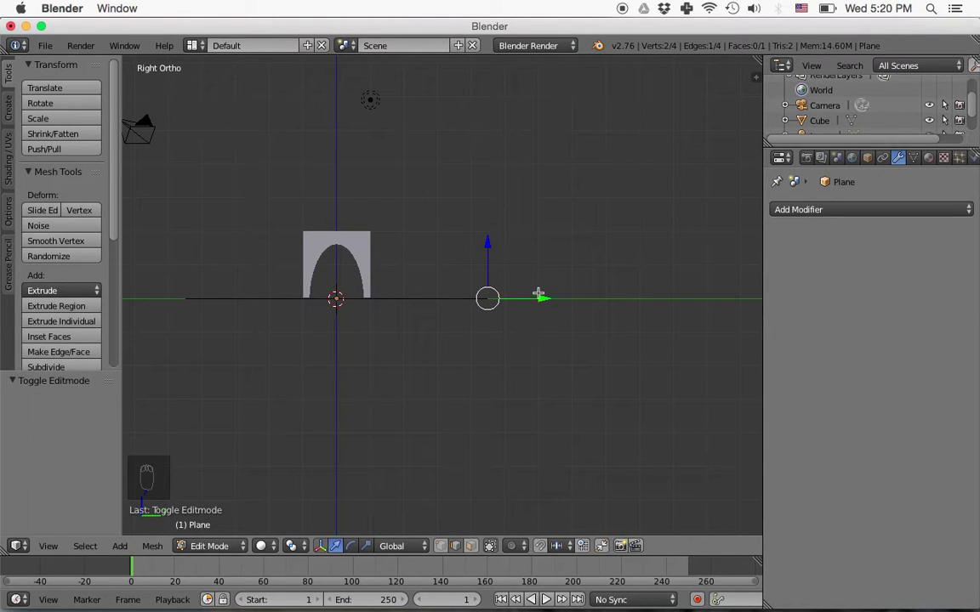
{"action": "key", "text": "e"}
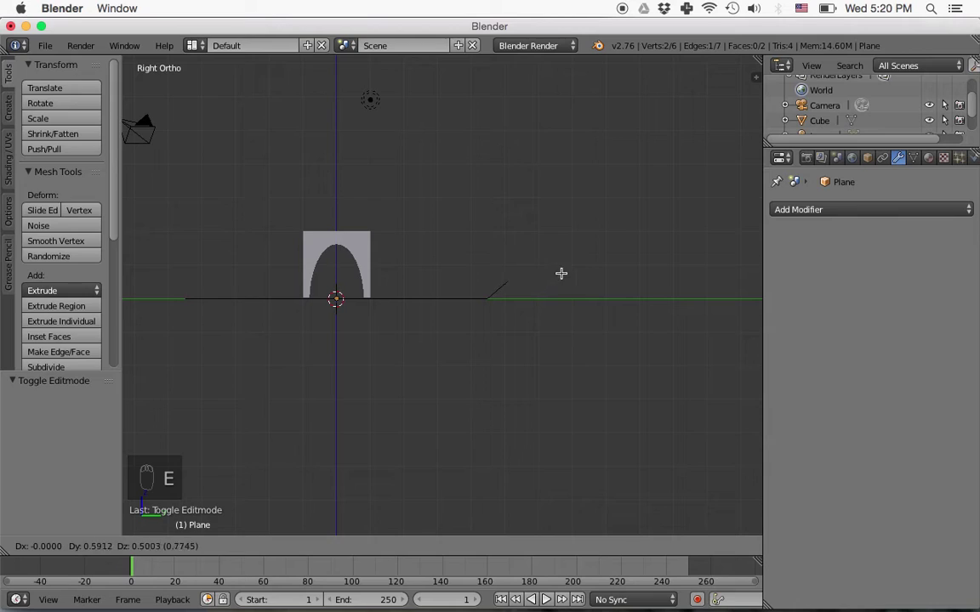
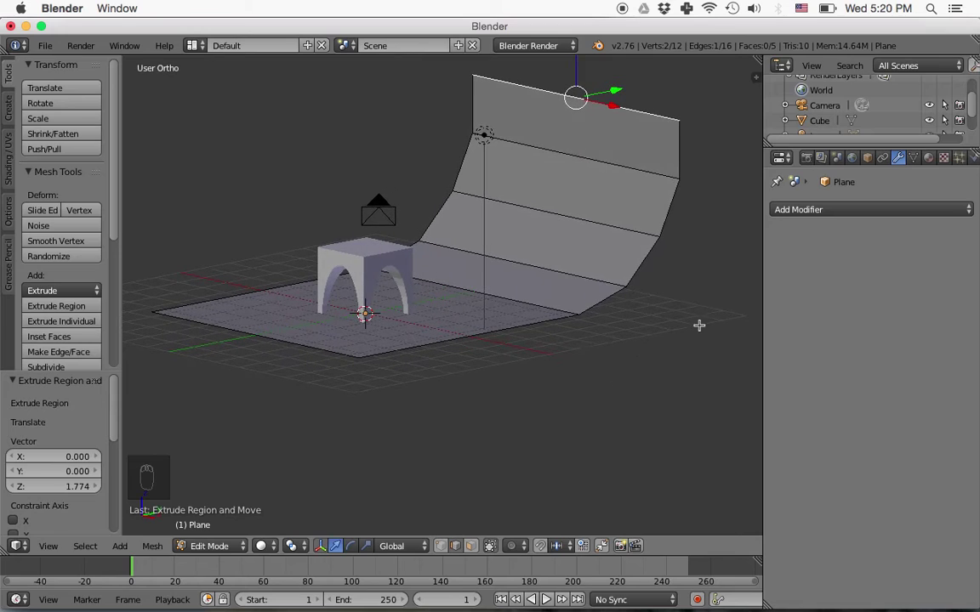
- Add a Subdivision Surface modifier with View level 2 to smooth the floor-backdrop curve
{"action": "left_click_drag", "start_coordinate": [850, 210], "coordinate": [707, 465]}
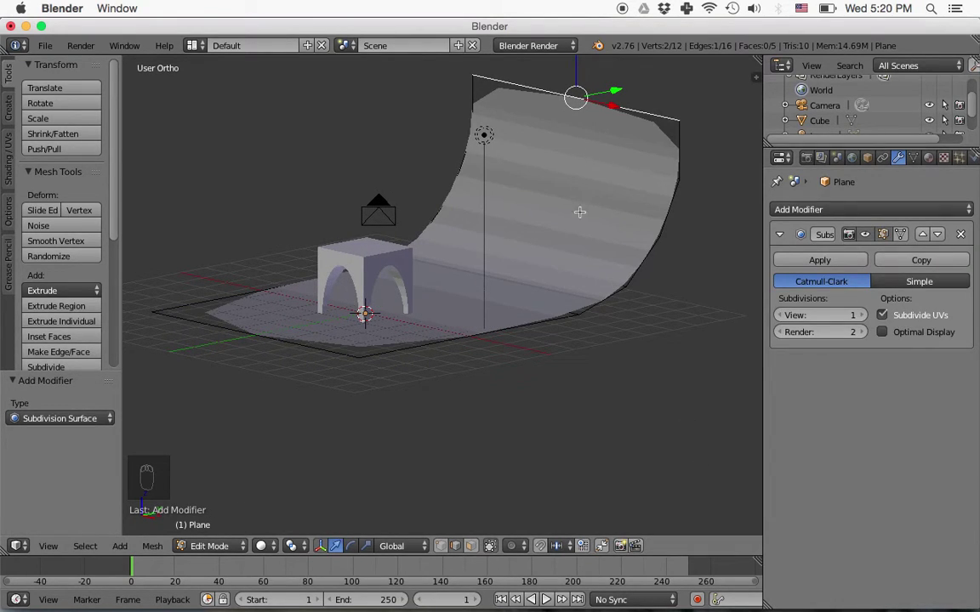
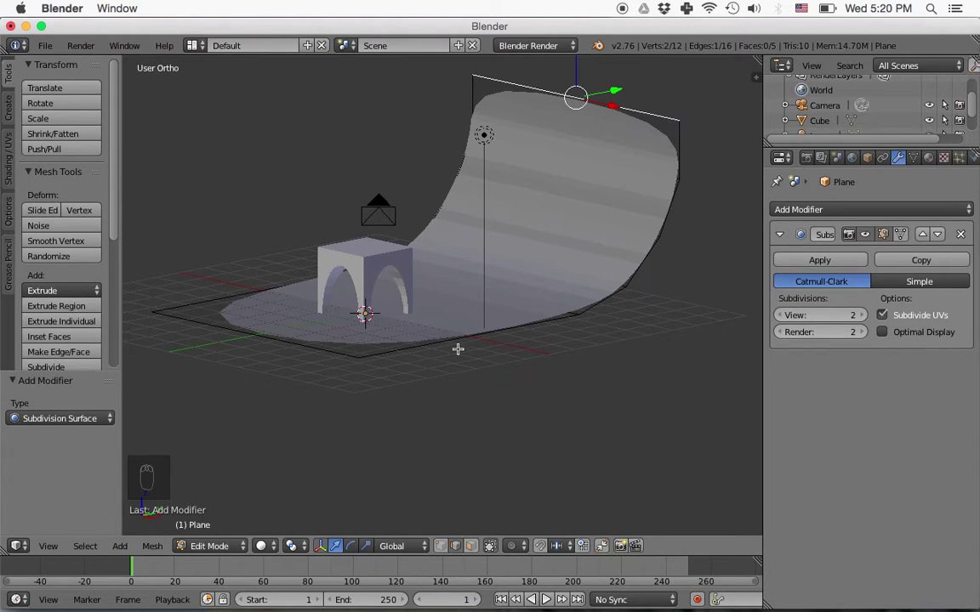
- Back in Object Mode, scale the curved backdrop wider along X behind the arched block
{"action": "key", "text": "Tab"}
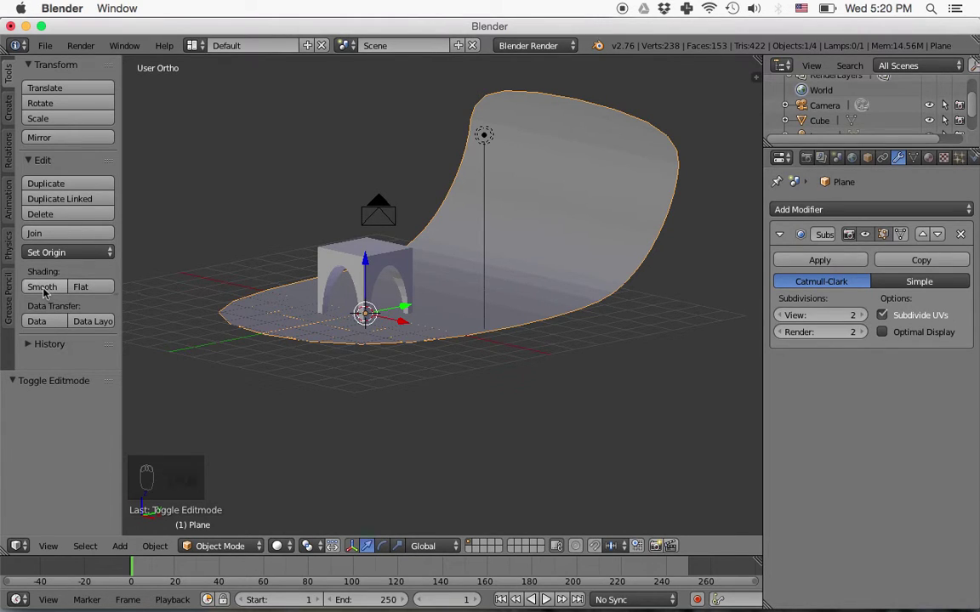
{"action": "left_click_drag", "start_coordinate": [50, 289], "coordinate": [457, 319]}
{"action": "middle_click", "coordinate": [457, 320]}
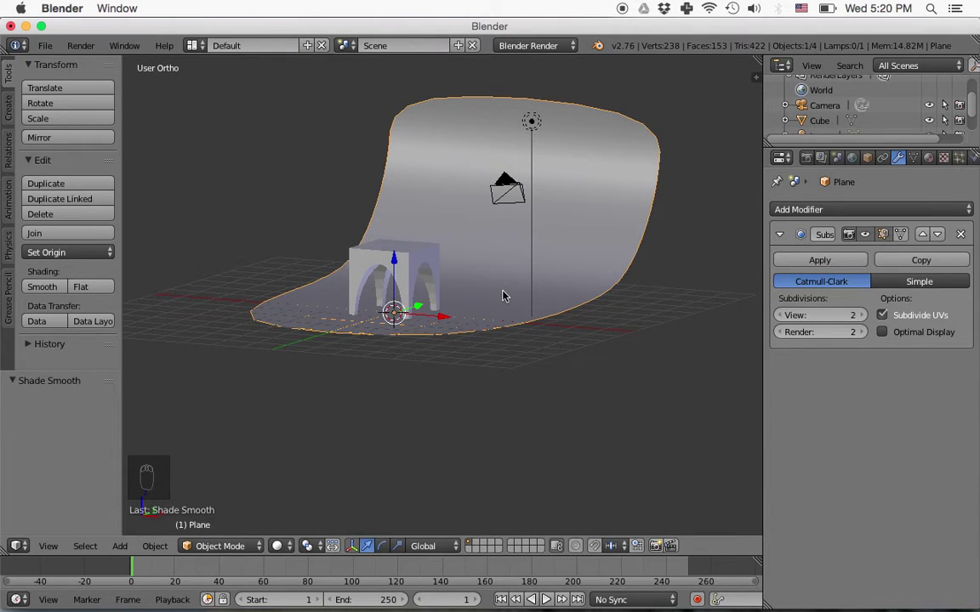
{"action": "key", "text": "s"}
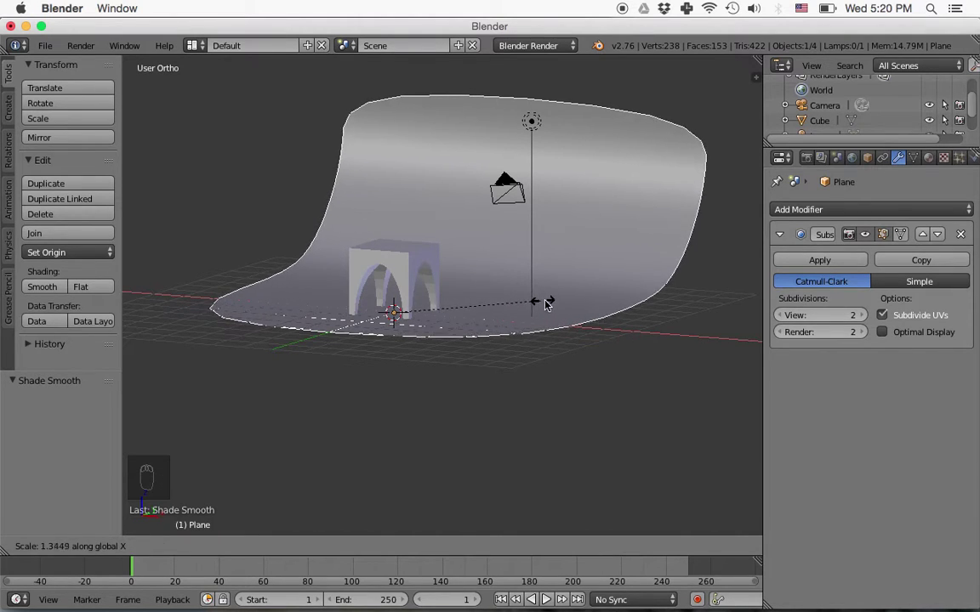
{"action": "left_click_drag", "start_coordinate": [562, 306], "coordinate": [479, 309]}
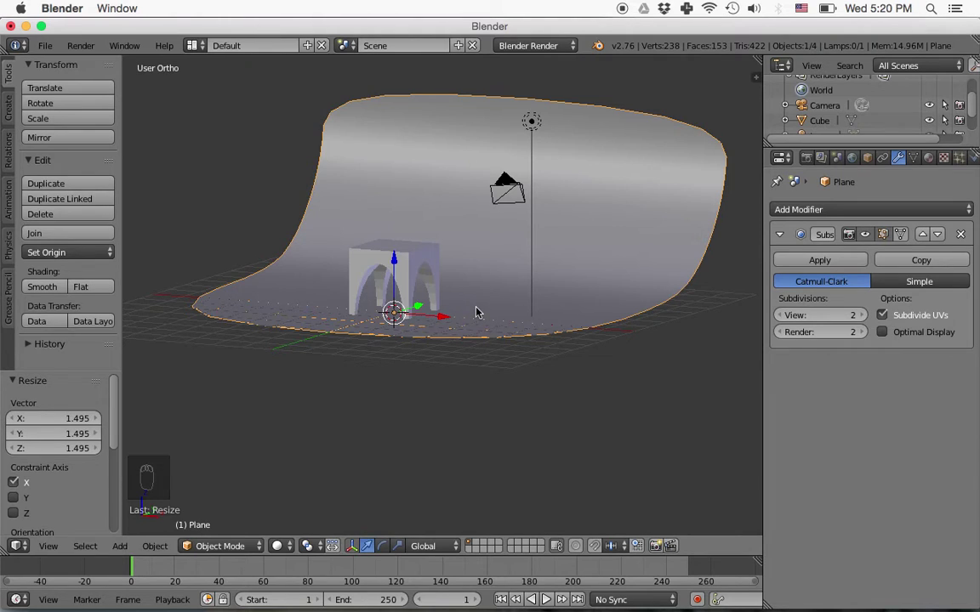
{"action": "left_click_drag", "start_coordinate": [460, 326], "coordinate": [464, 322]}
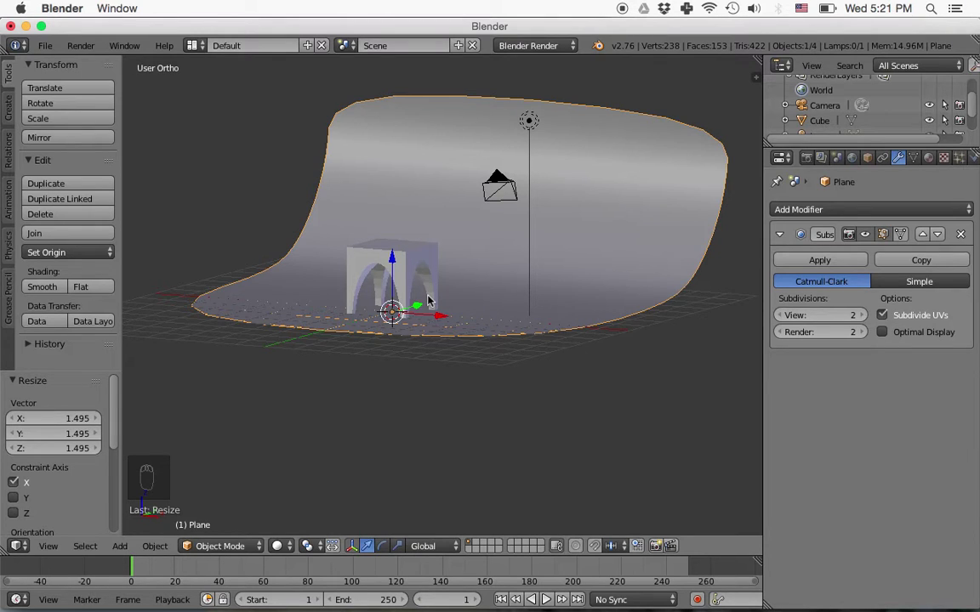
- Through the scene camera, lock the camera to view and navigate it lower and closer to the block
{"action": "key", "text": "KP_0"}
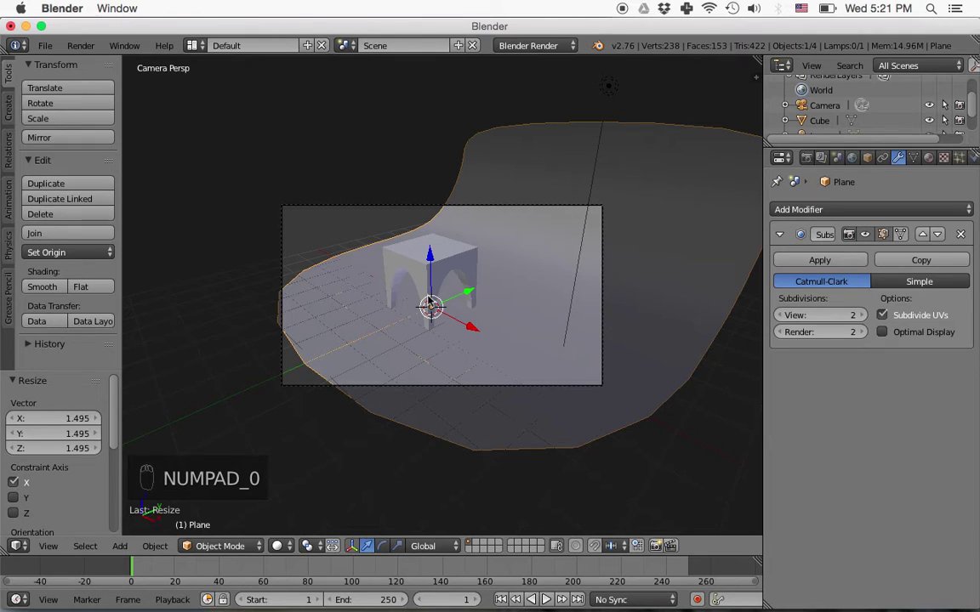
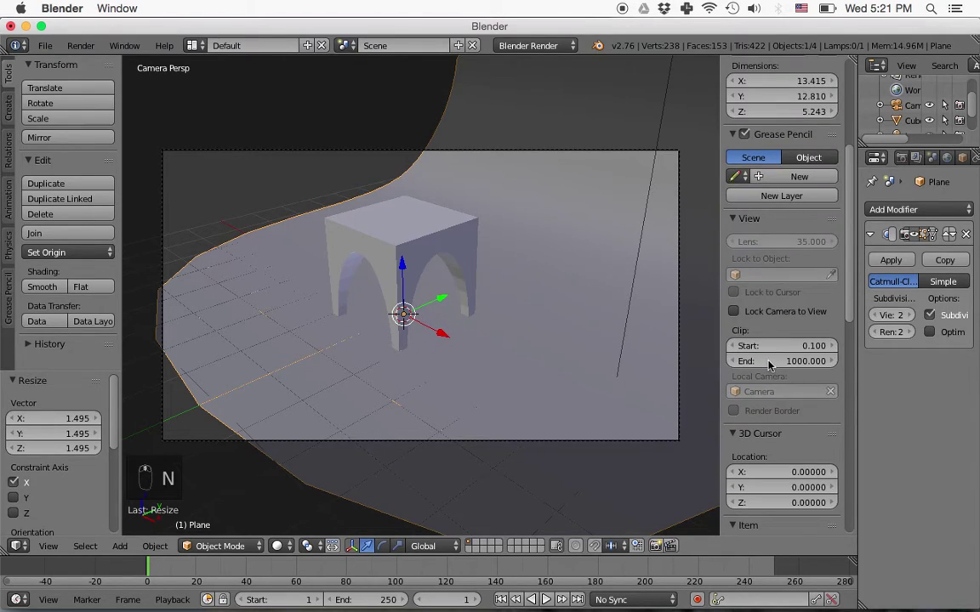
{"action": "left_click_drag", "start_coordinate": [744, 313], "coordinate": [497, 329]}
{"action": "left_click_drag", "start_coordinate": [739, 313], "coordinate": [505, 343]}
{"action": "middle_click", "coordinate": [522, 348]}
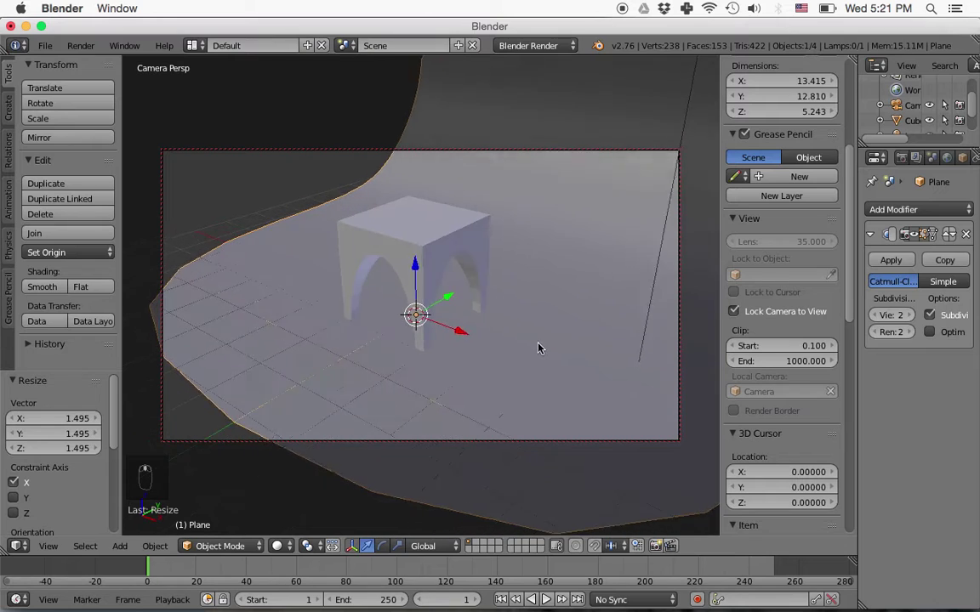
{"action": "left_click_drag", "start_coordinate": [571, 283], "coordinate": [484, 335]}
{"action": "middle_click", "coordinate": [492, 337]}
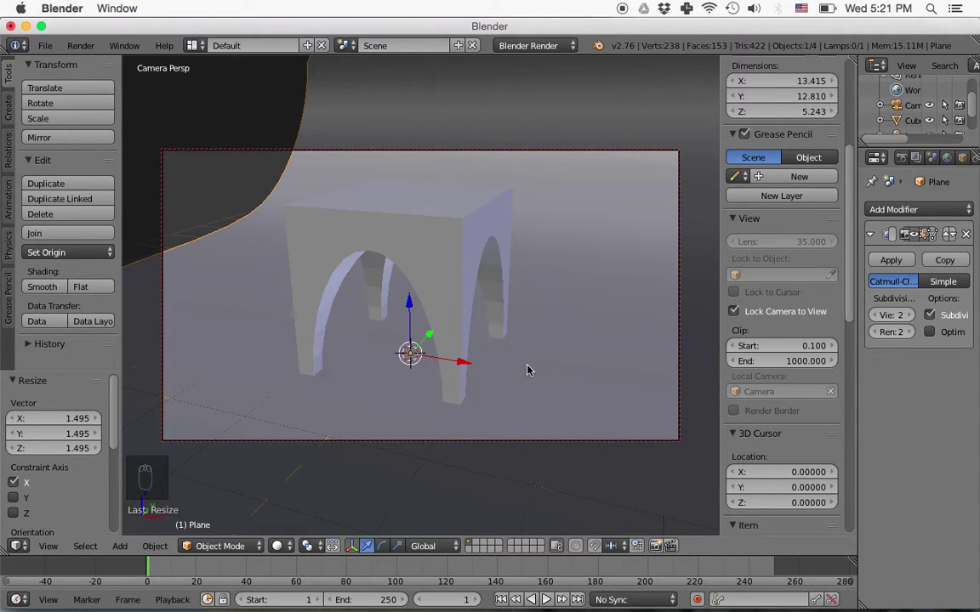
- Scale the backdrop wider along X to about 24 units so it fills the camera shot
{"action": "key", "text": "s"}
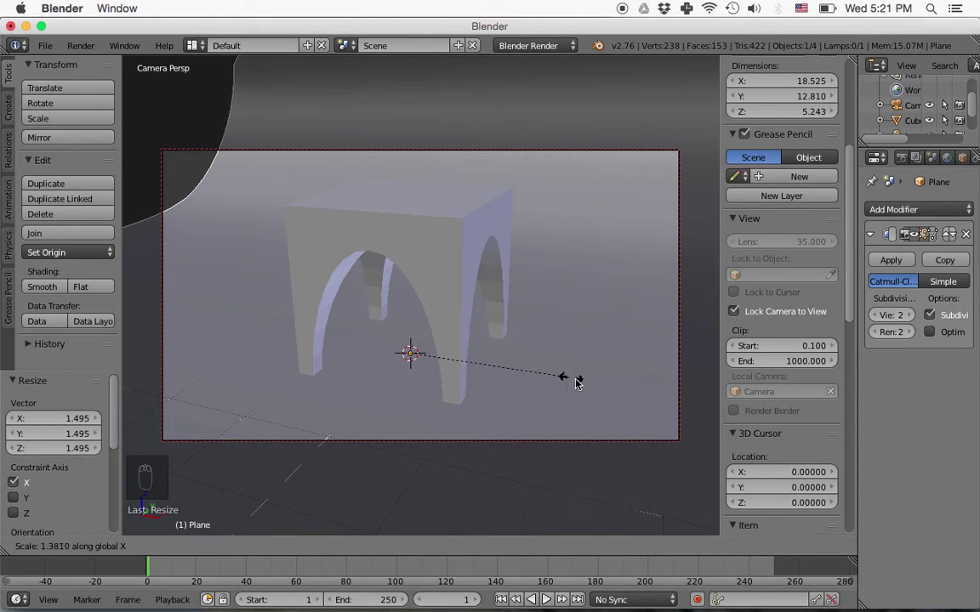
{"action": "left_click_drag", "start_coordinate": [613, 430], "coordinate": [532, 309]}
{"action": "left_click_drag", "start_coordinate": [533, 310], "coordinate": [529, 318]}
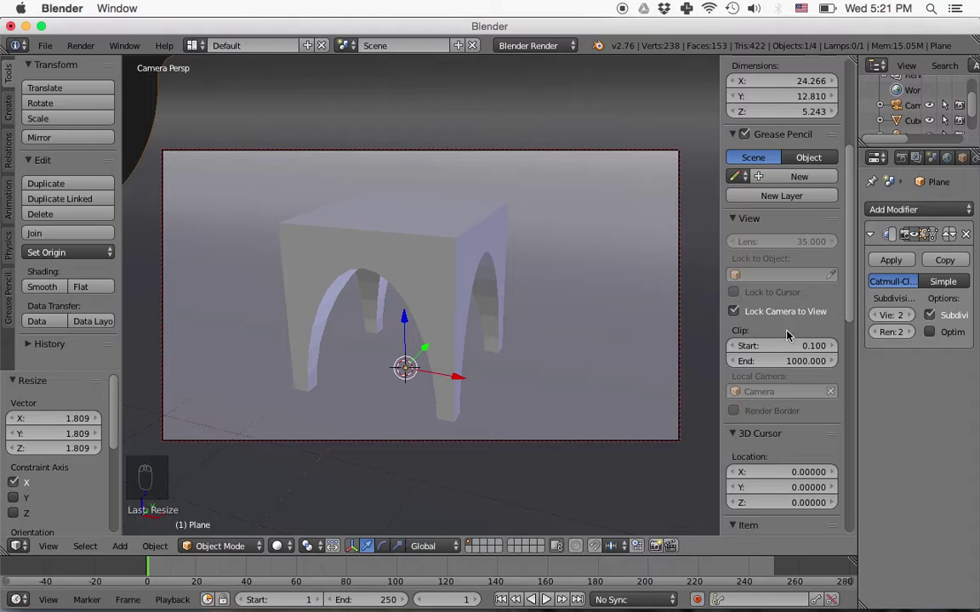
- Hide the view properties side panel so the camera view spreads wider
{"action": "key", "text": "n"}
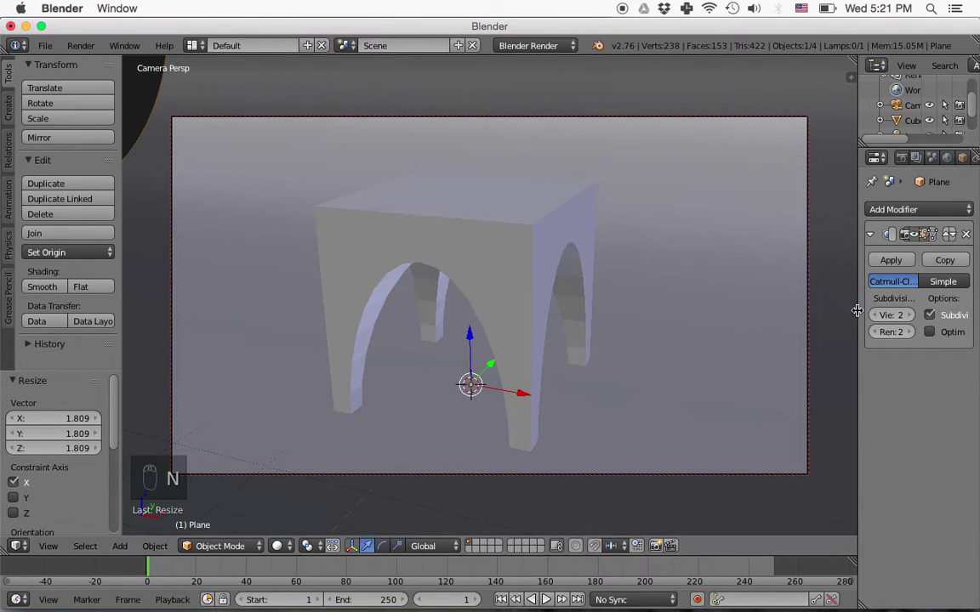
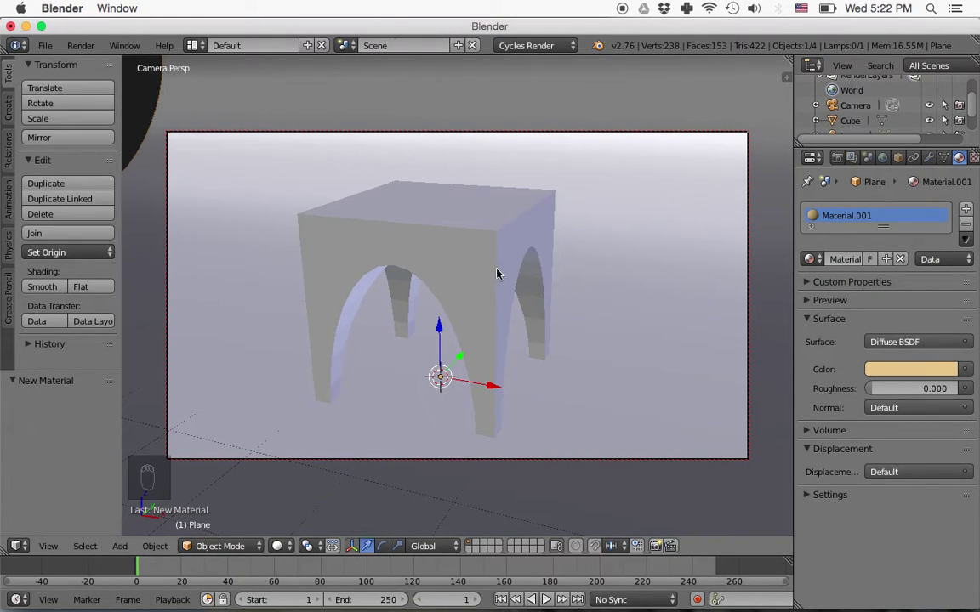
- Select the arched block and set its material colour to an Image Texture node
{"action": "left_click_drag", "start_coordinate": [484, 257], "coordinate": [476, 277]}
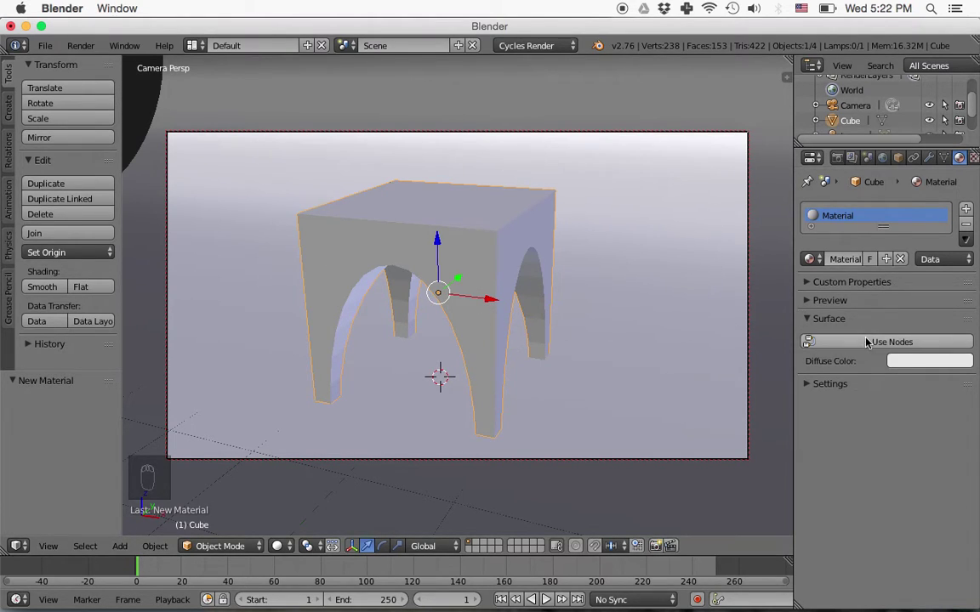
{"action": "left_click_drag", "start_coordinate": [868, 339], "coordinate": [971, 374]}
{"action": "left_click_drag", "start_coordinate": [971, 374], "coordinate": [698, 315]}
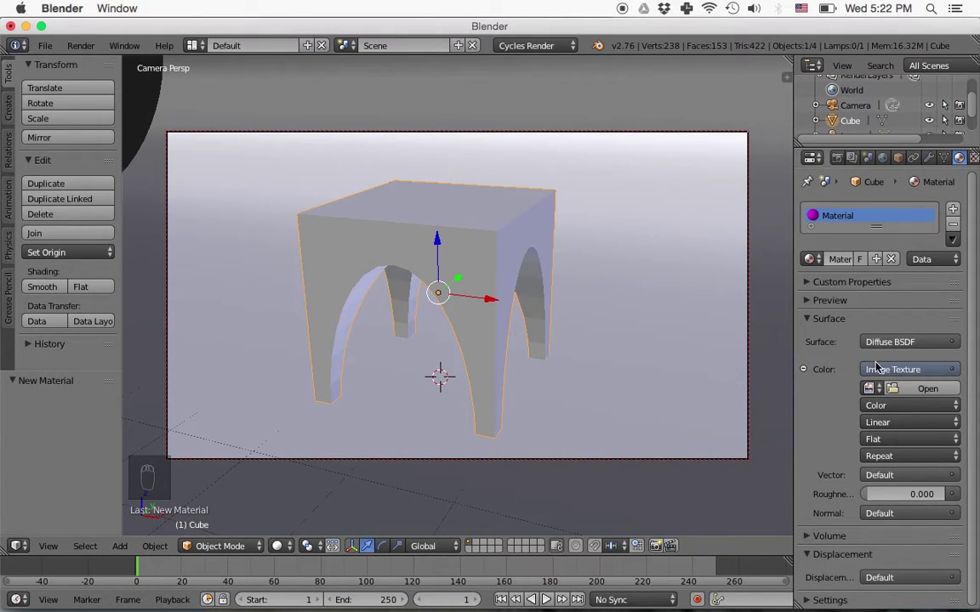
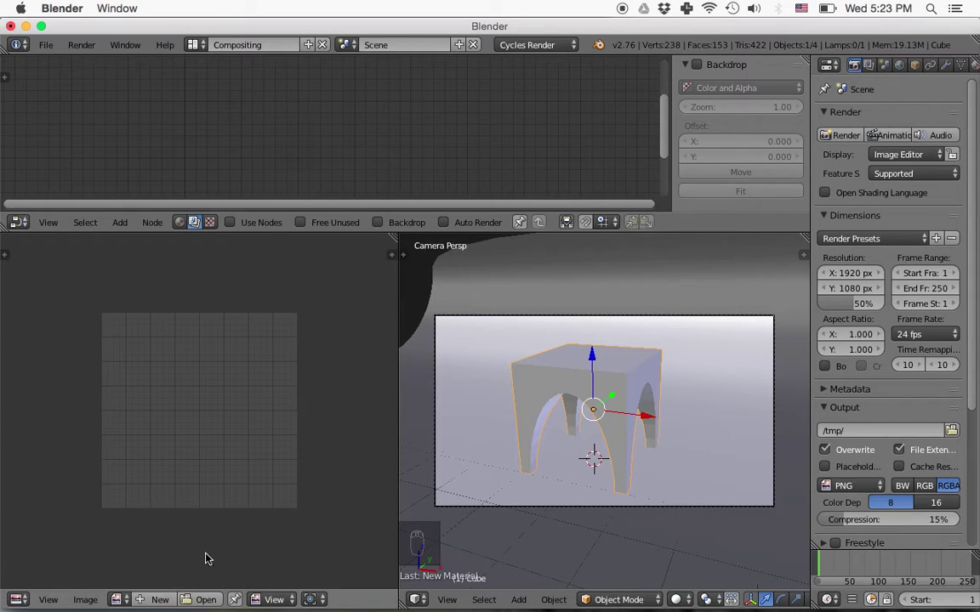
- Enter Edit Mode on the arched table mesh for UV unwrapping
{"action": "key", "text": "Tab"}
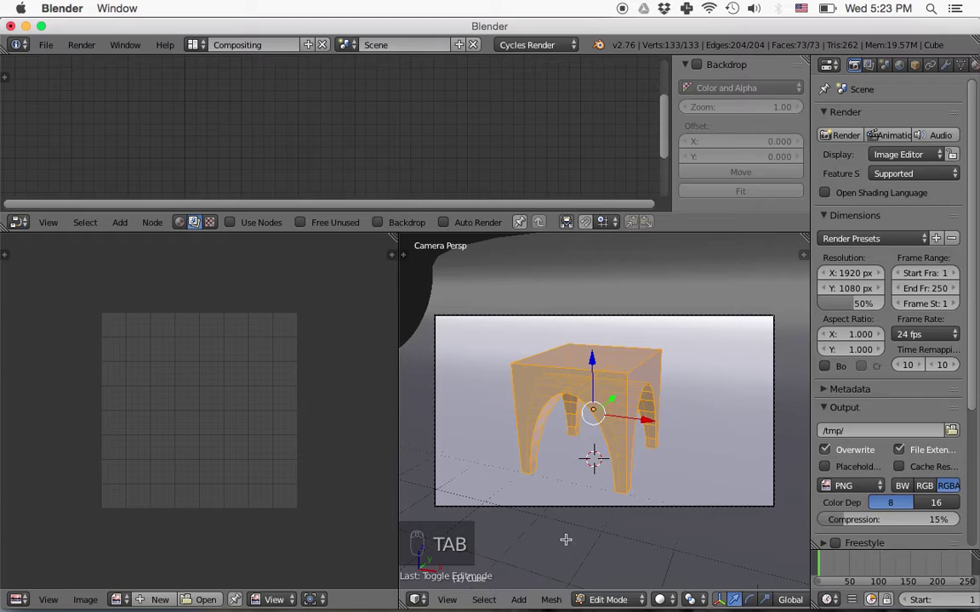
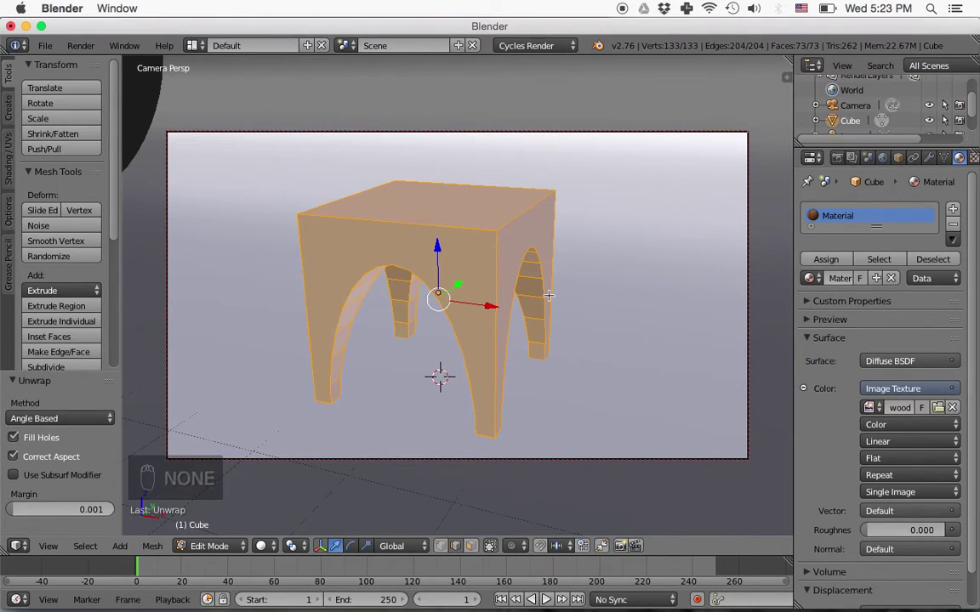
- From front view in Object Mode, add a plane and raise it along Z above the table
{"action": "key", "text": "KP_1"}
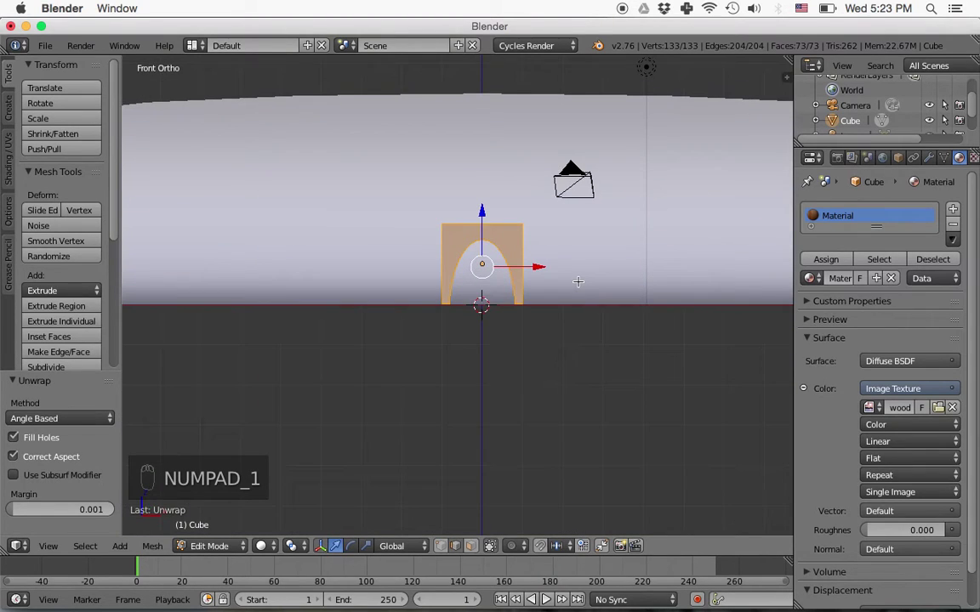
{"action": "key", "text": "Tab"}
{"action": "left_click_drag", "start_coordinate": [652, 261], "coordinate": [600, 303]}
{"action": "key", "text": "shift+a"}
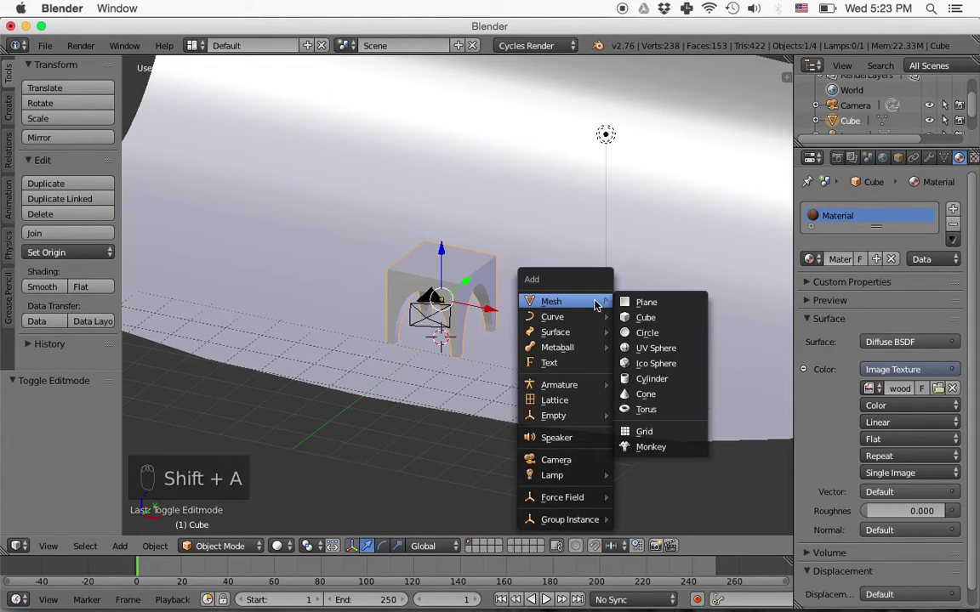
{"action": "left_click_drag", "start_coordinate": [447, 292], "coordinate": [523, 341]}
{"action": "middle_click", "coordinate": [523, 341]}
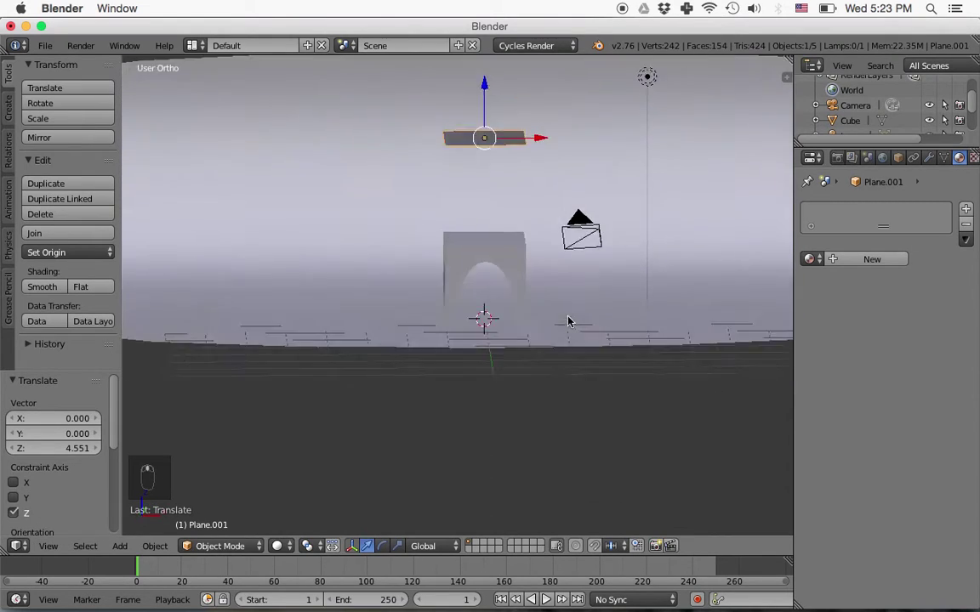
{"action": "left_click_drag", "start_coordinate": [478, 142], "coordinate": [422, 243]}
{"action": "left_click_drag", "start_coordinate": [438, 260], "coordinate": [589, 325]}
- Scale the plane wider than the table and rotate it around X and Z to tilt it as a light panel
{"action": "key", "text": "s"}
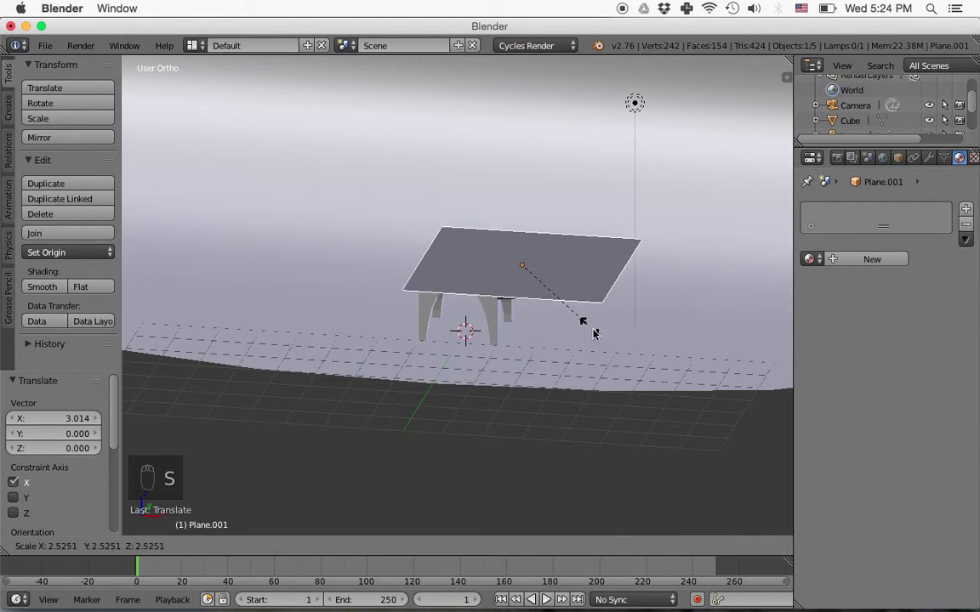
{"action": "left_click_drag", "start_coordinate": [600, 337], "coordinate": [584, 338]}
{"action": "key", "text": "r"}
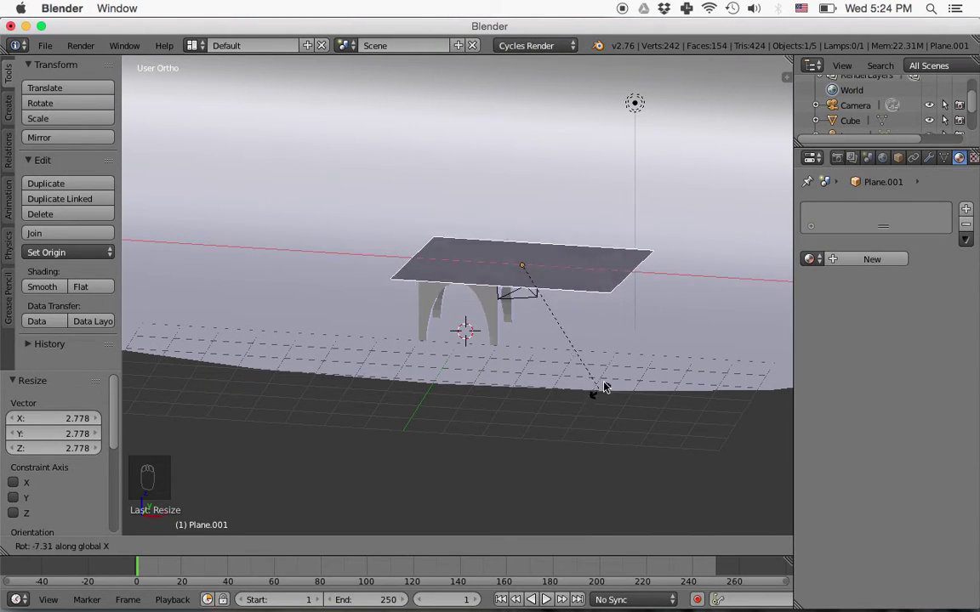
{"action": "left_click_drag", "start_coordinate": [614, 300], "coordinate": [613, 300]}
{"action": "key", "text": "r"}
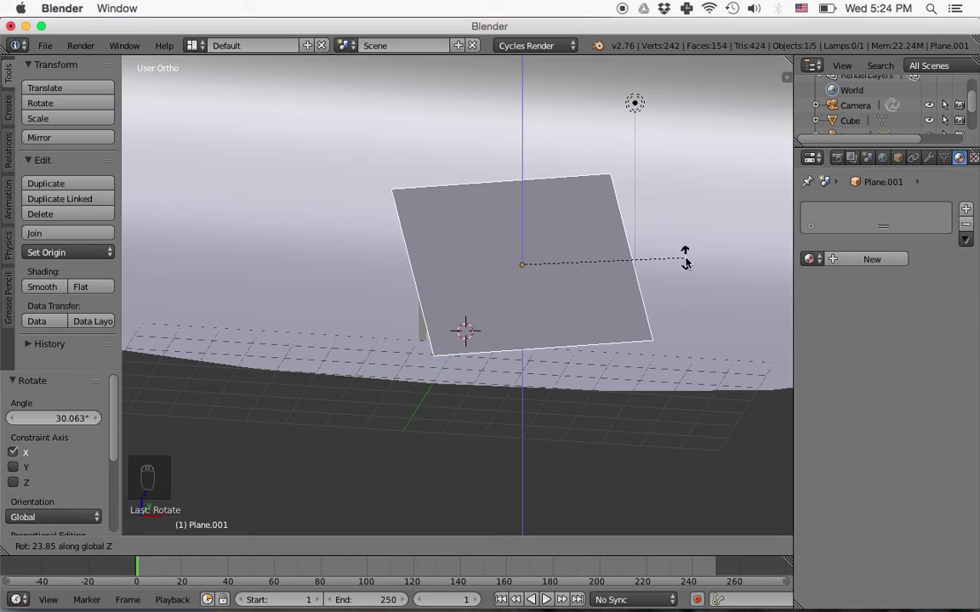
{"action": "left_click_drag", "start_coordinate": [690, 267], "coordinate": [830, 276]}
- Set the panel's Emission strength to 10 and switch to the Compositing layout with rendered preview
{"action": "left_click_drag", "start_coordinate": [862, 263], "coordinate": [805, 165]}
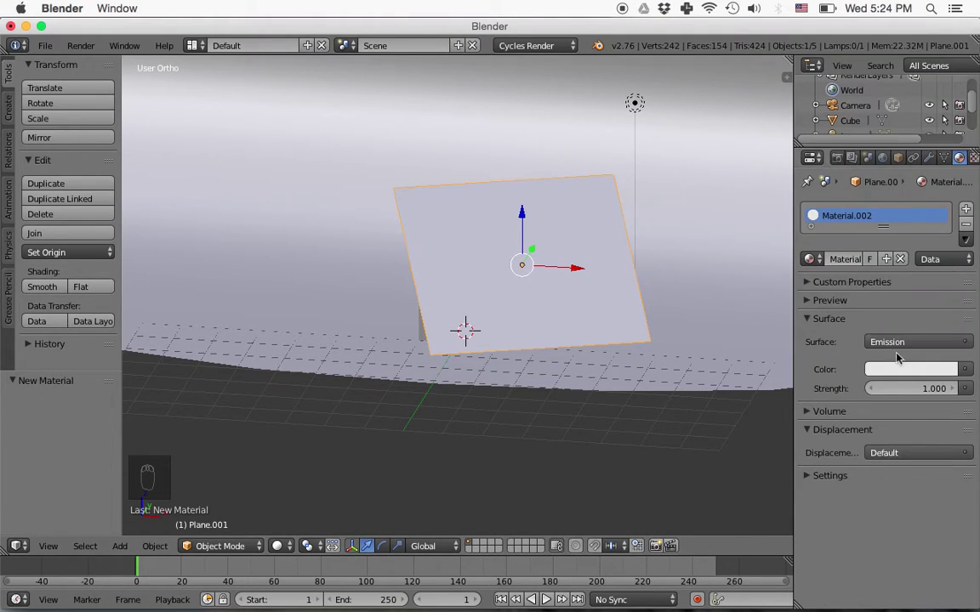
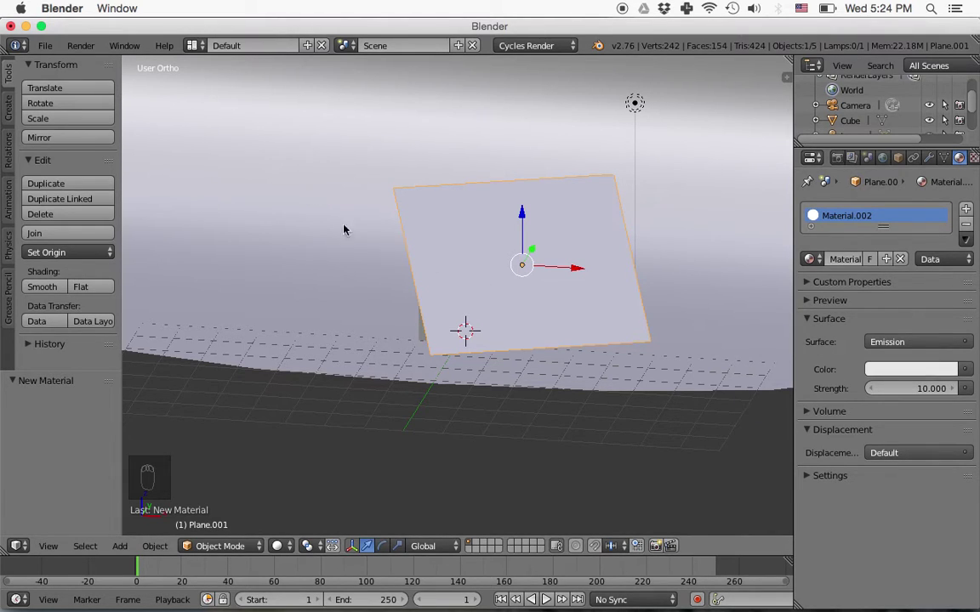
{"action": "middle_click", "coordinate": [398, 317]}
{"action": "left_click_drag", "start_coordinate": [490, 277], "coordinate": [205, 53]}
- Select the table and scale and rotate its UV layout in the UV/Image Editor
{"action": "left_click", "coordinate": [201, 49]}
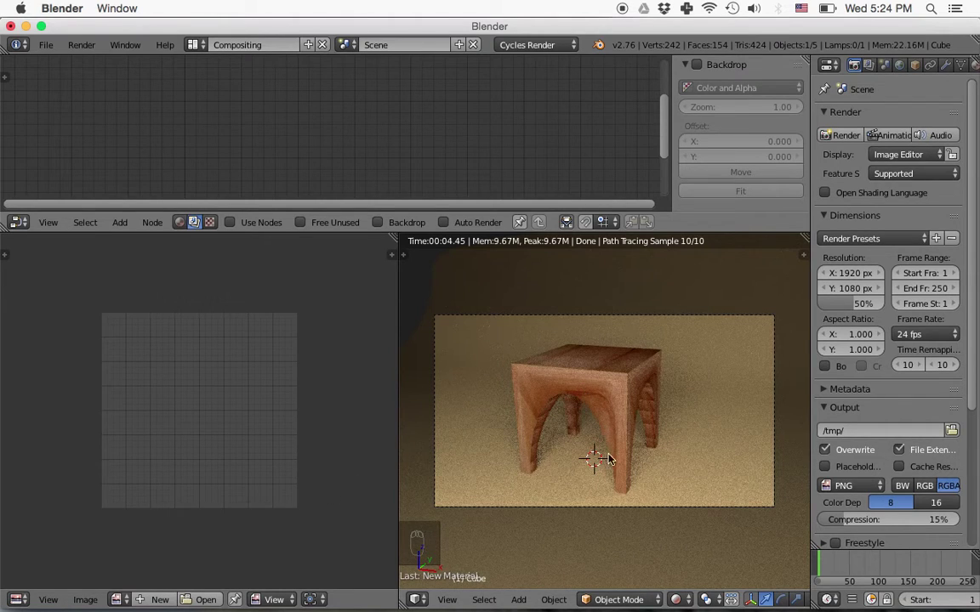
{"action": "right_click", "coordinate": [608, 391]}
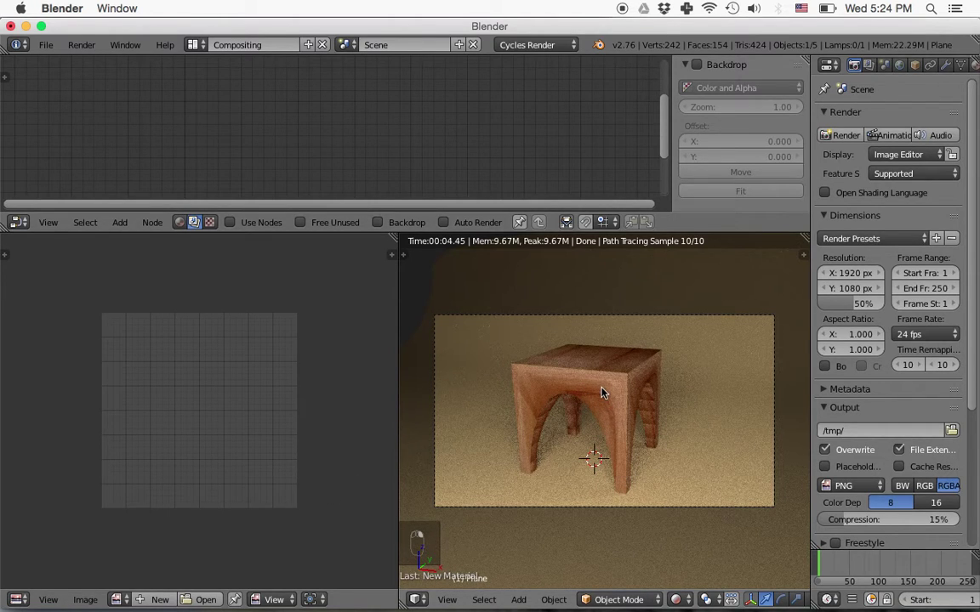
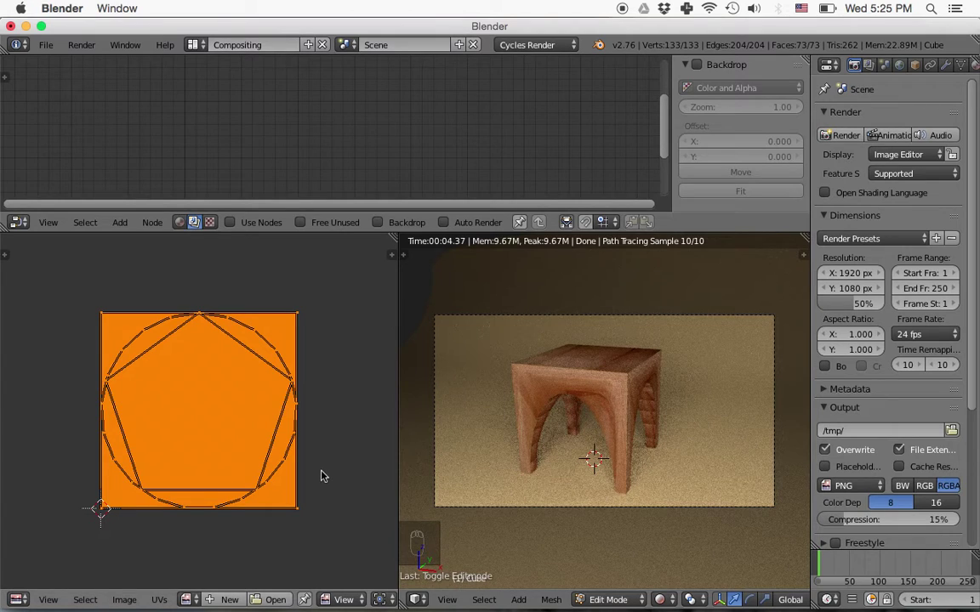
{"action": "key", "text": "s"}
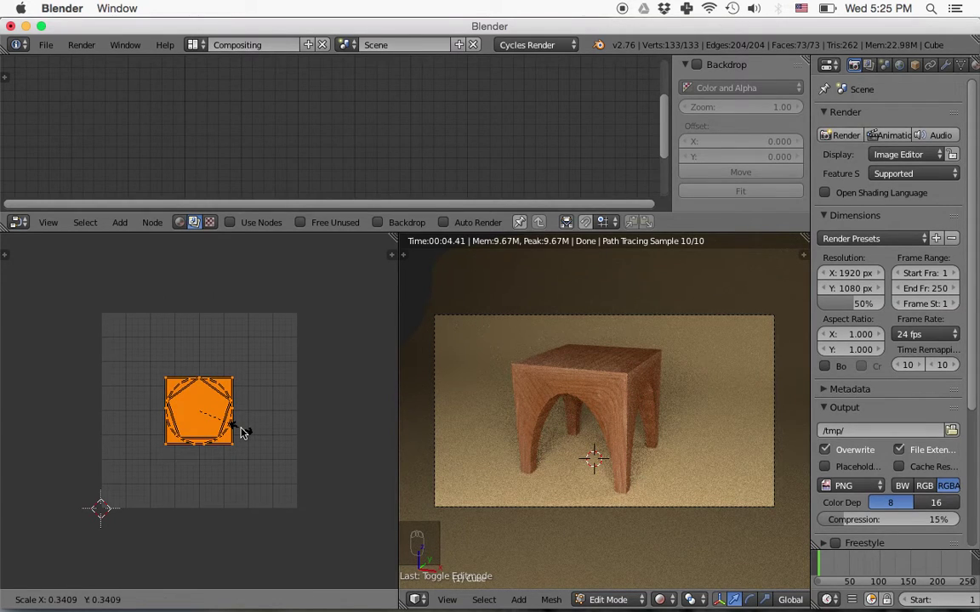
{"action": "key", "text": "r"}
{"action": "left_click", "coordinate": [238, 458]}
{"action": "double_click", "coordinate": [329, 473]}
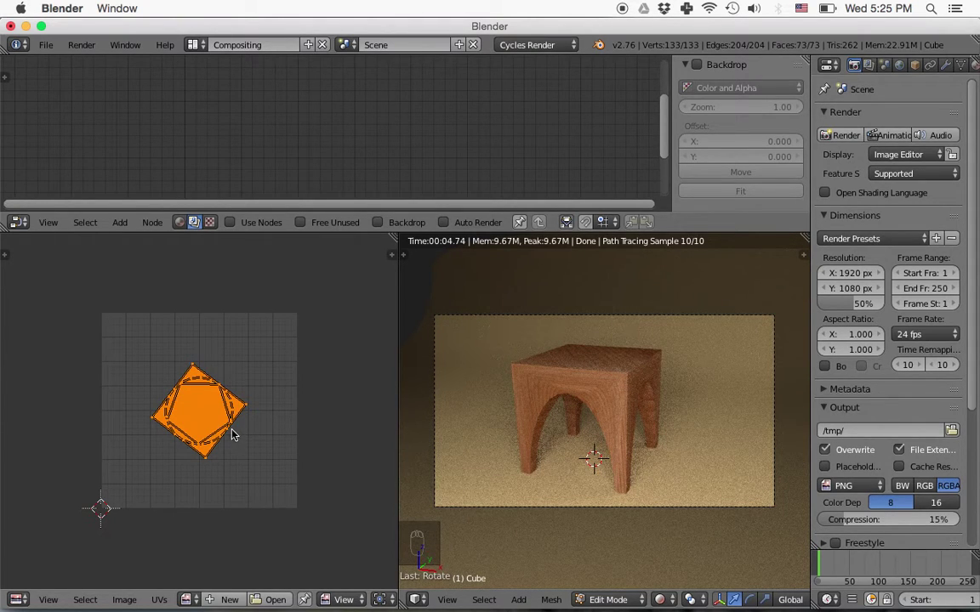
- Move the table's UV layout across the wood image so the grain looks right
{"action": "key", "text": "g"}
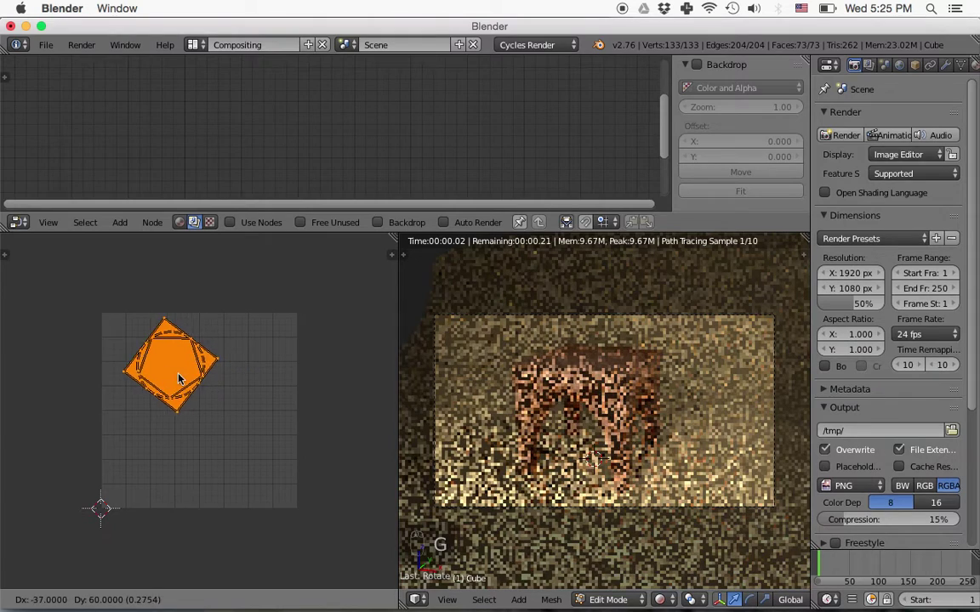
{"action": "left_click", "coordinate": [163, 375]}
{"action": "left_click", "coordinate": [199, 391]}
{"action": "left_click", "coordinate": [168, 371]}
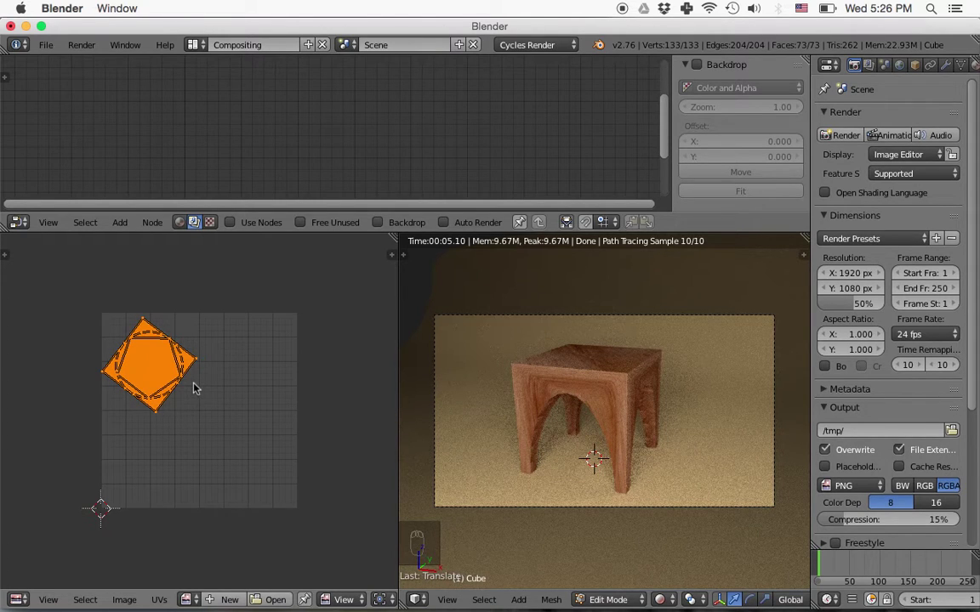
{"action": "key", "text": "g"}
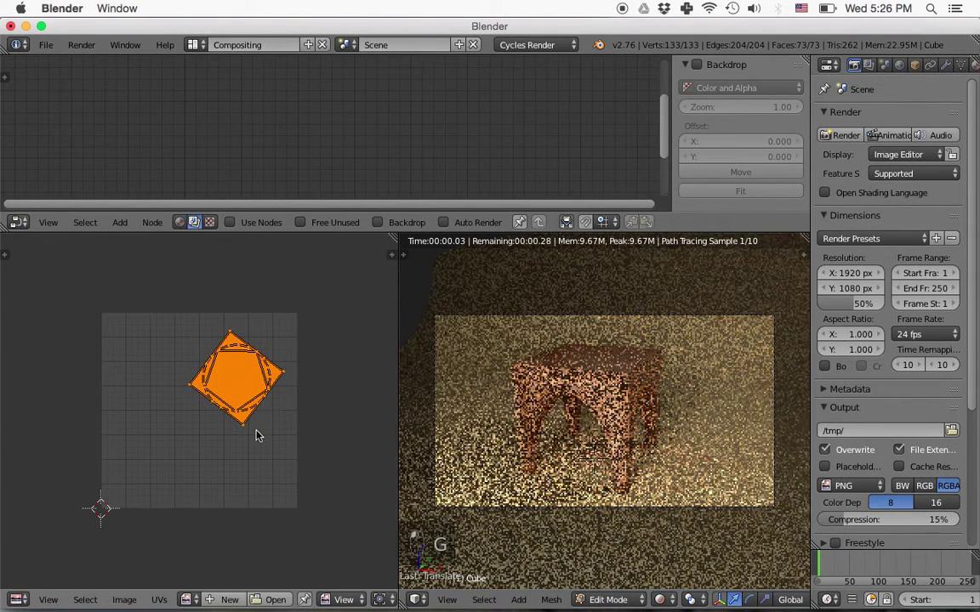
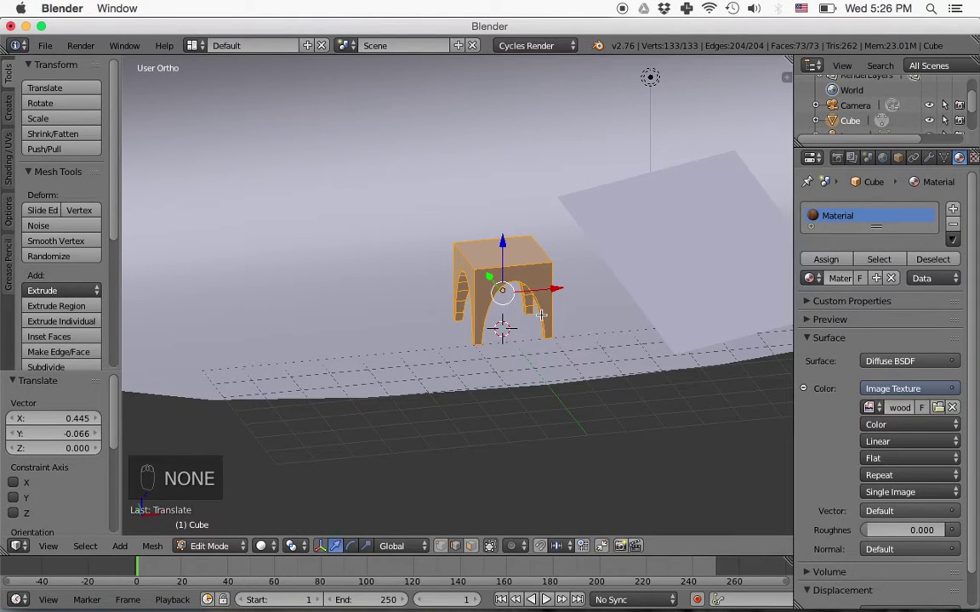
- Look through the scene camera at the arched table in the Default layout
{"action": "key", "text": "KP_0"}
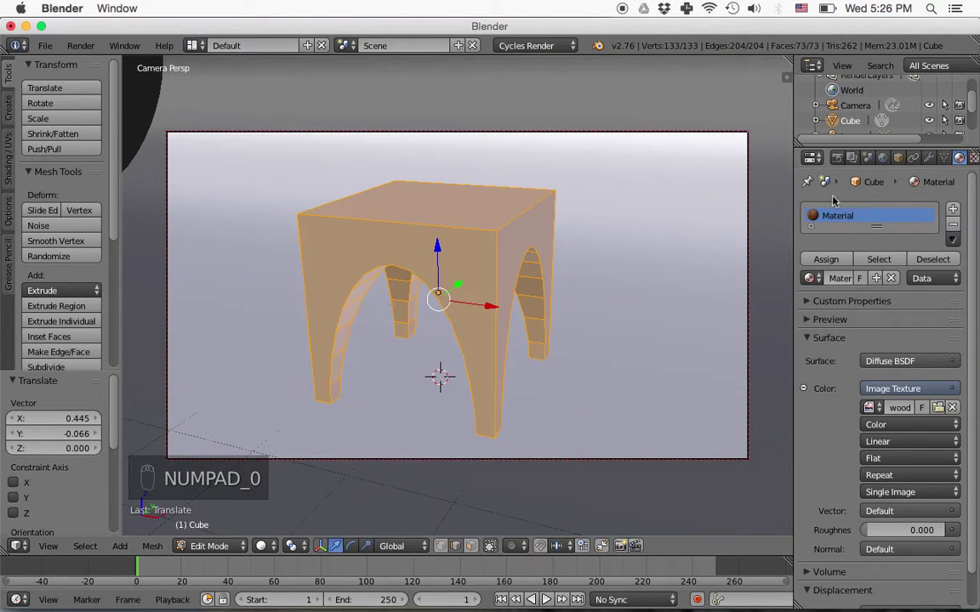
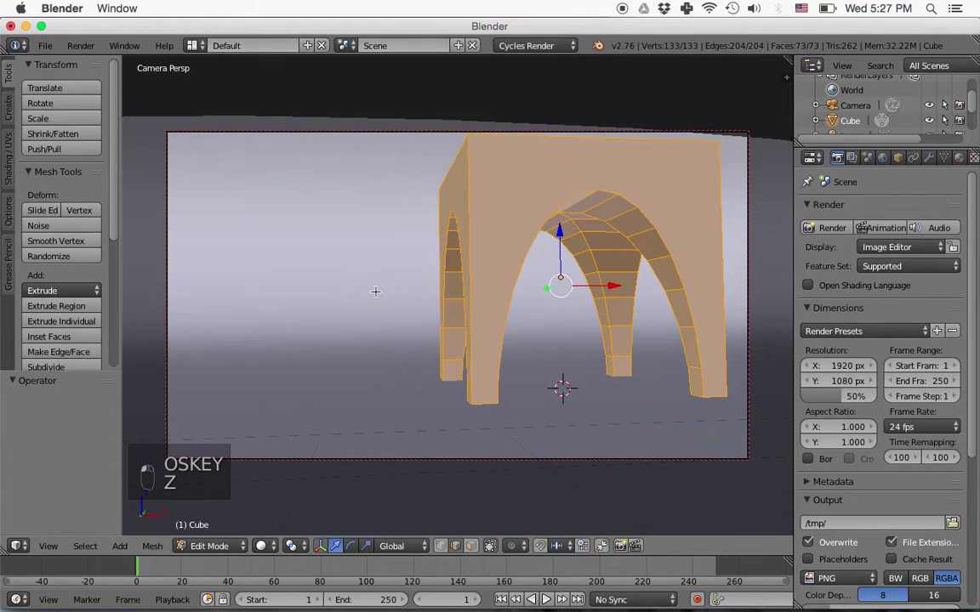
- In Object Mode, scale up the backdrop plane so it fills the low camera framing
{"action": "key", "text": "Tab"}
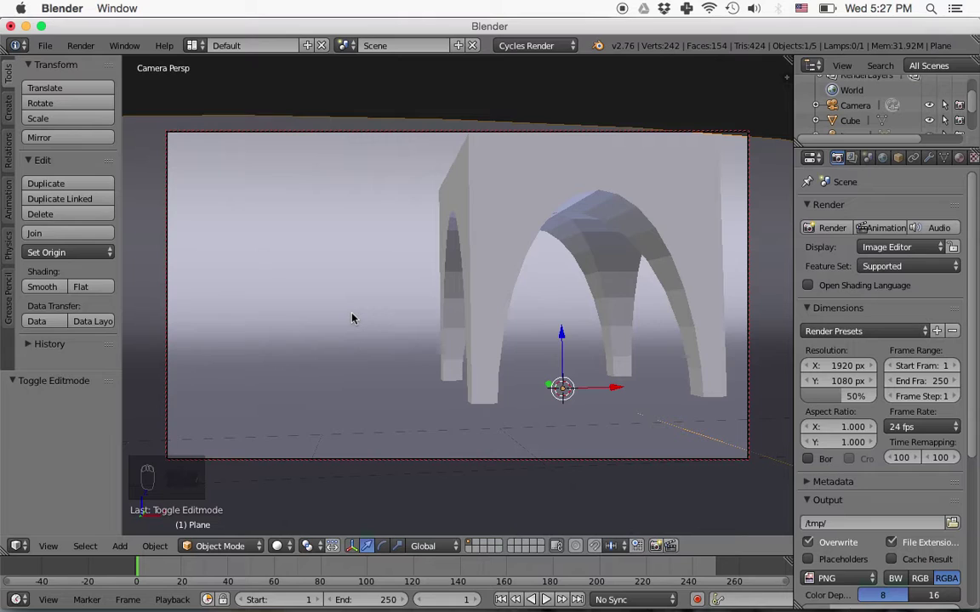
{"action": "key", "text": "s"}
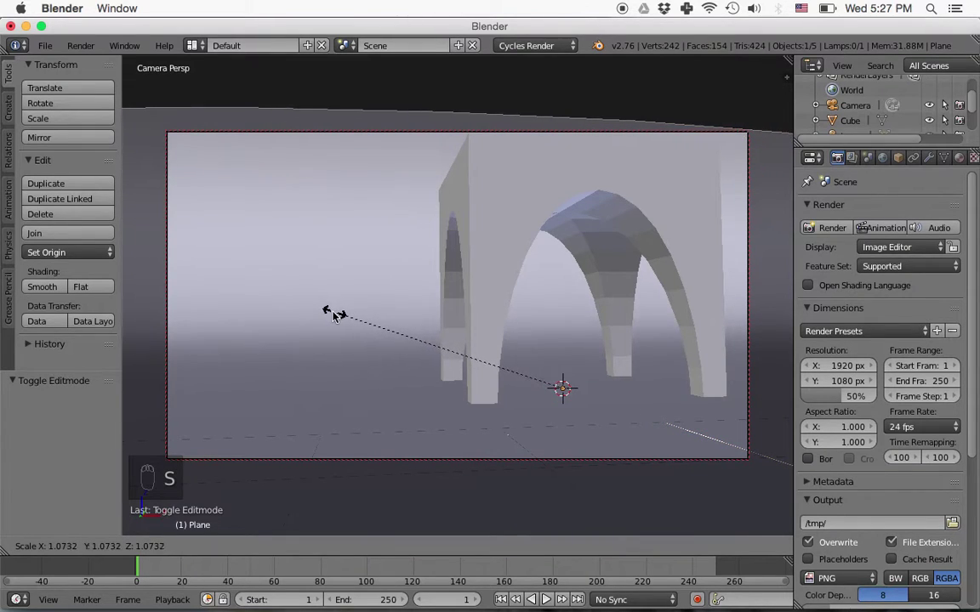
{"action": "left_click_drag", "start_coordinate": [337, 315], "coordinate": [437, 294]}
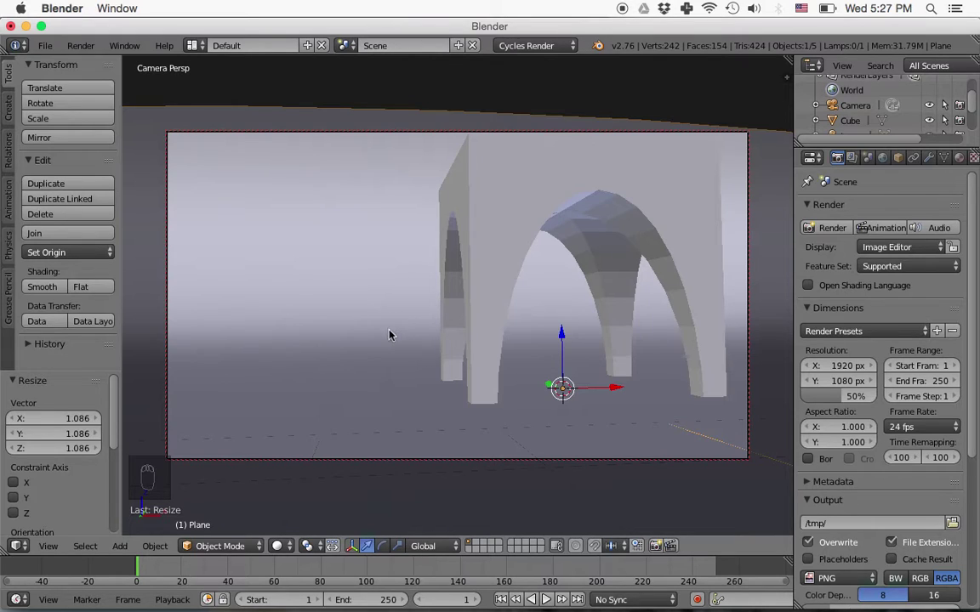
{"action": "left_click_drag", "start_coordinate": [403, 320], "coordinate": [398, 325]}
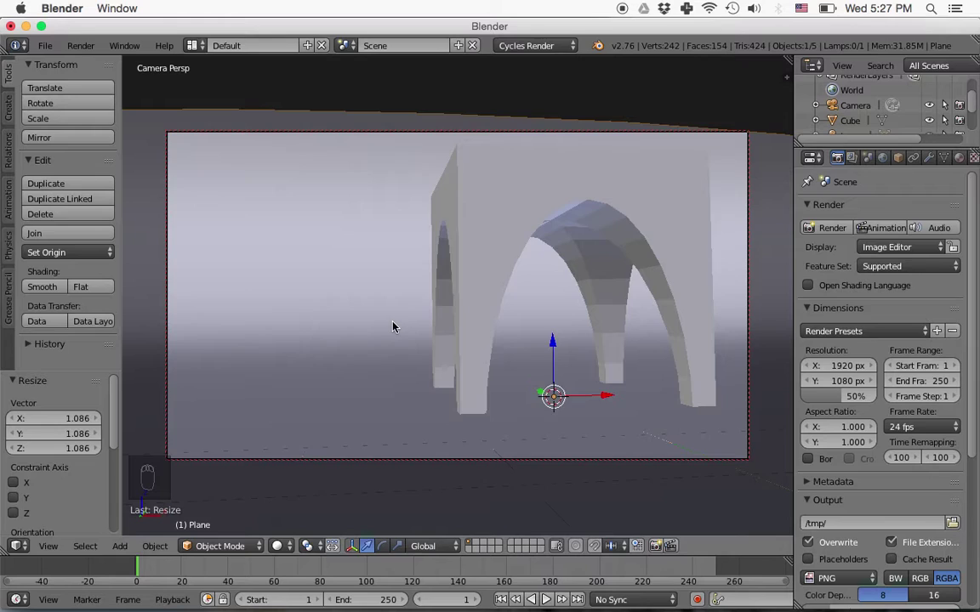